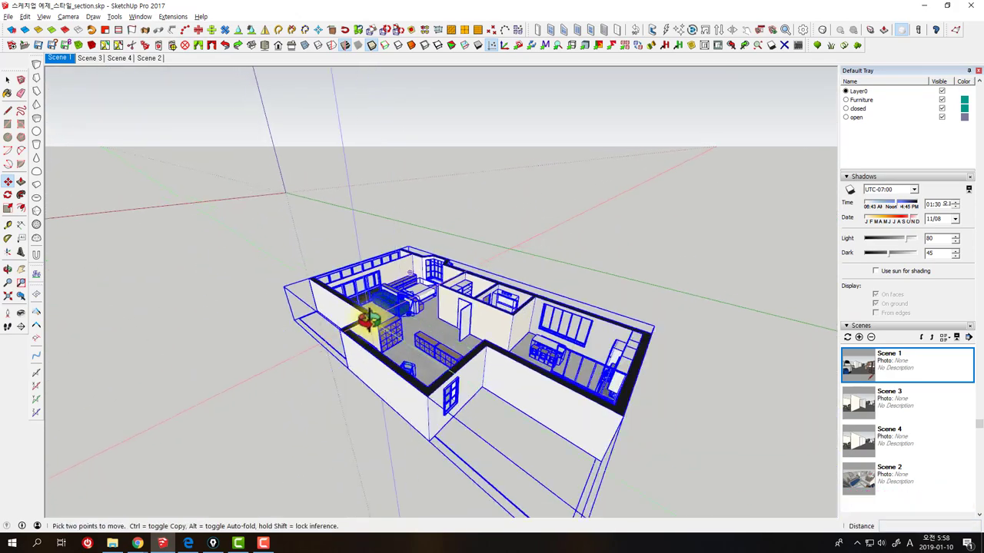
- Undo the last edit and orbit into a close-up of the bathroom around the bathtub
scroll(down, 3)
key(ctrl+z)
key(space)
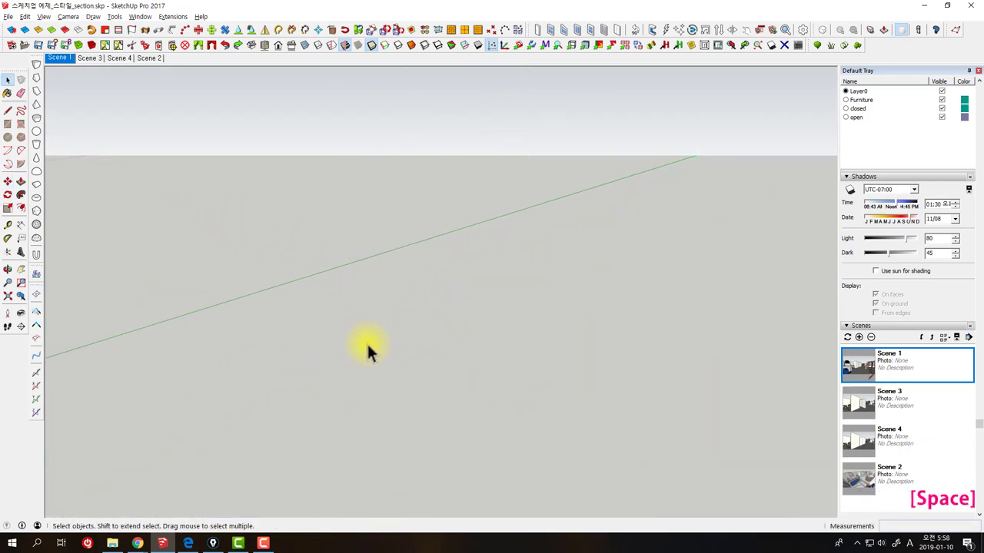
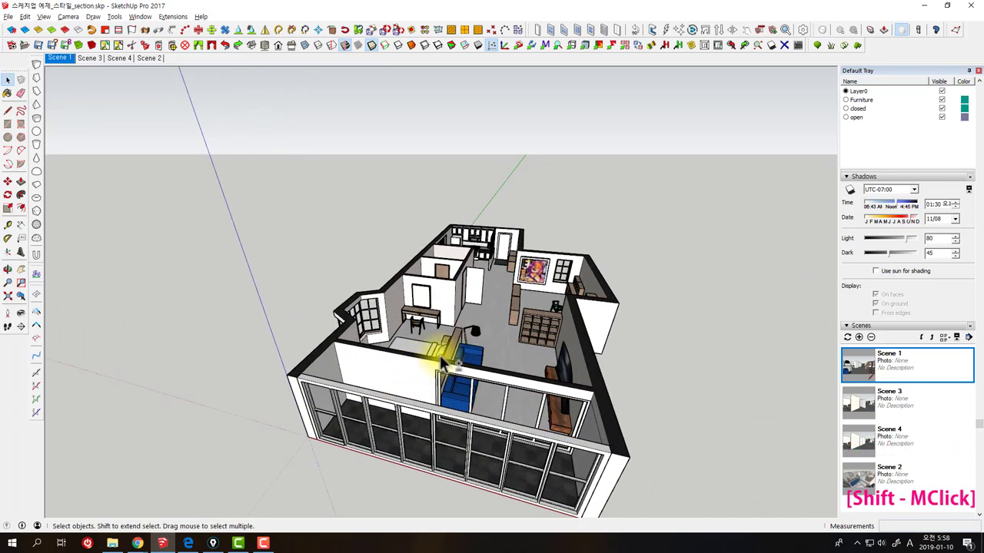
middle_click(391, 312)
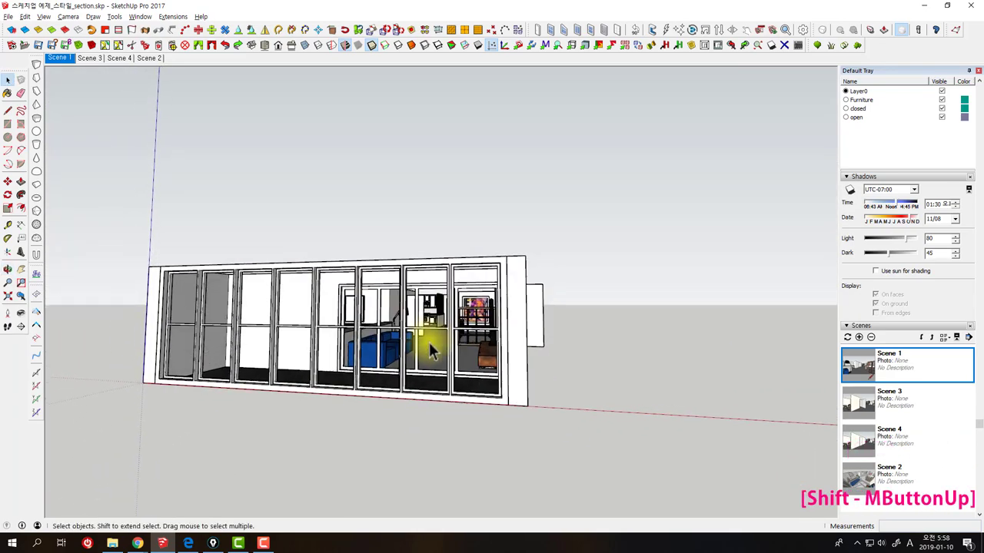
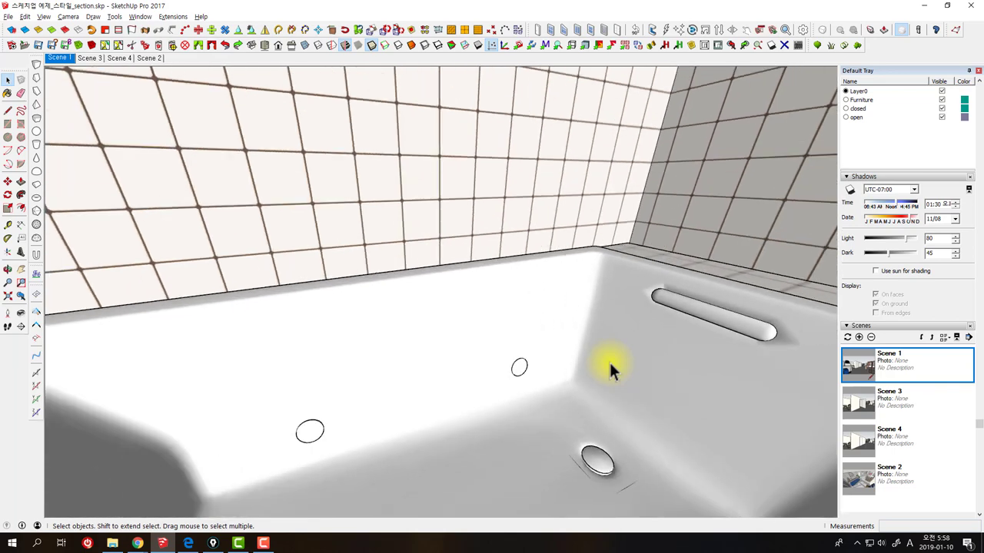
middle_click(628, 333)
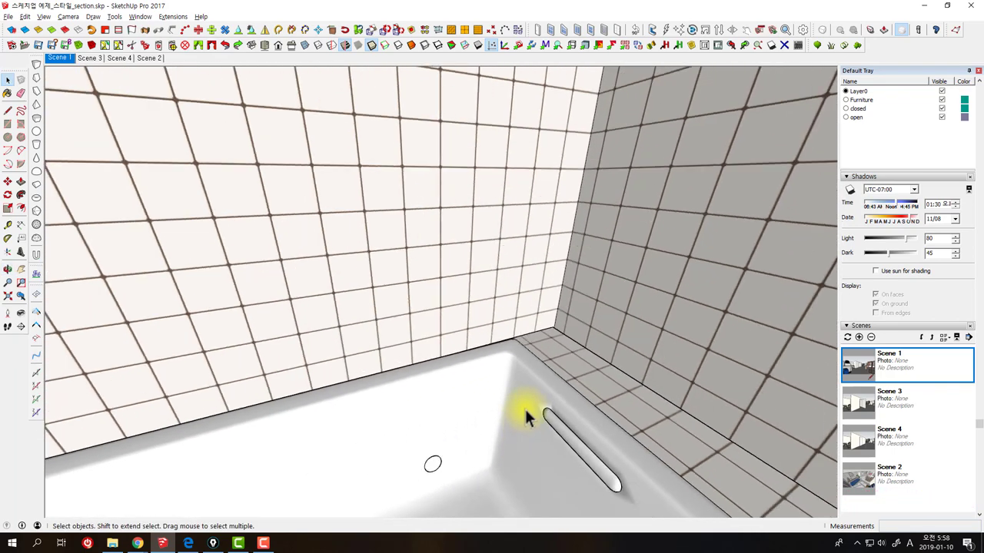
middle_click(588, 297)
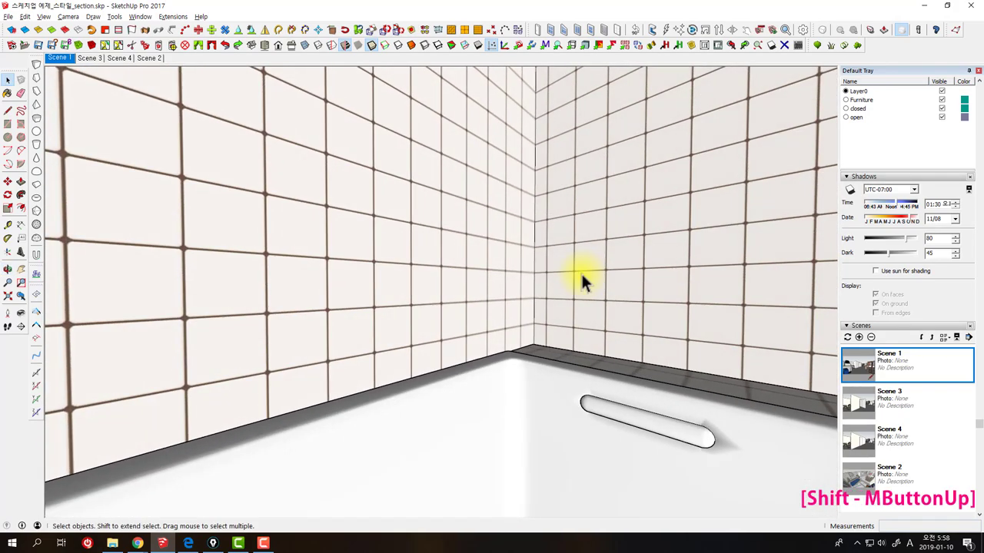
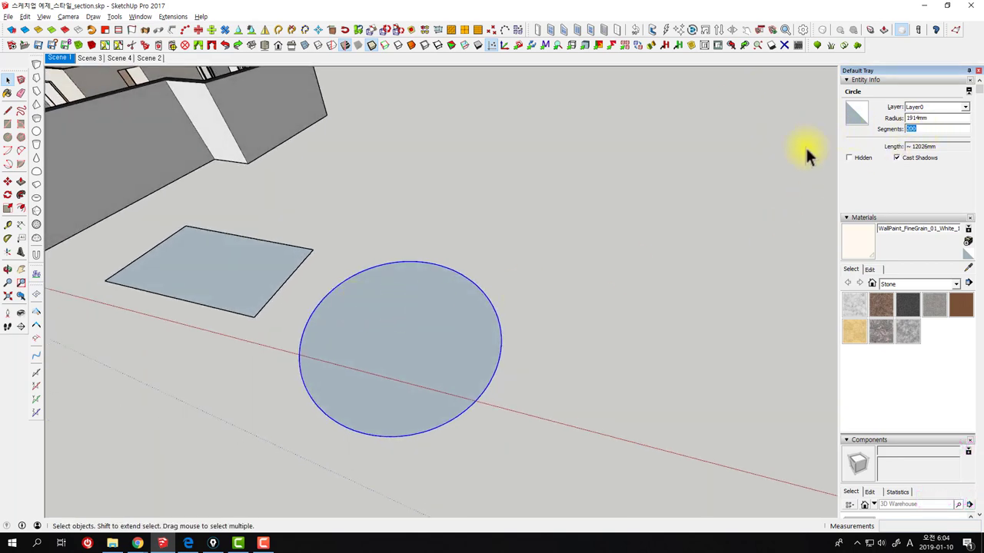
- Confirm 12 segments for the circle and draw radius lines from the larger circle's centre
key(Return)
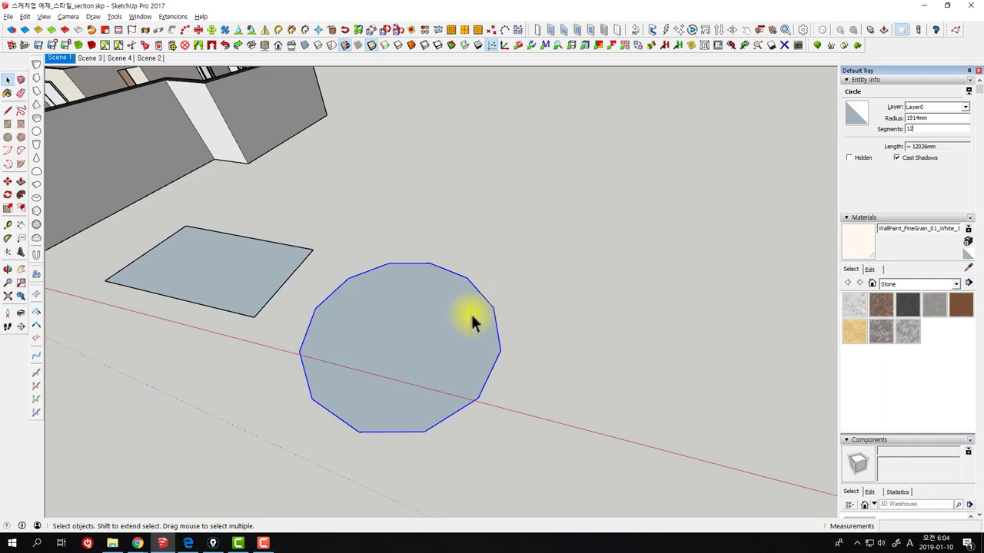
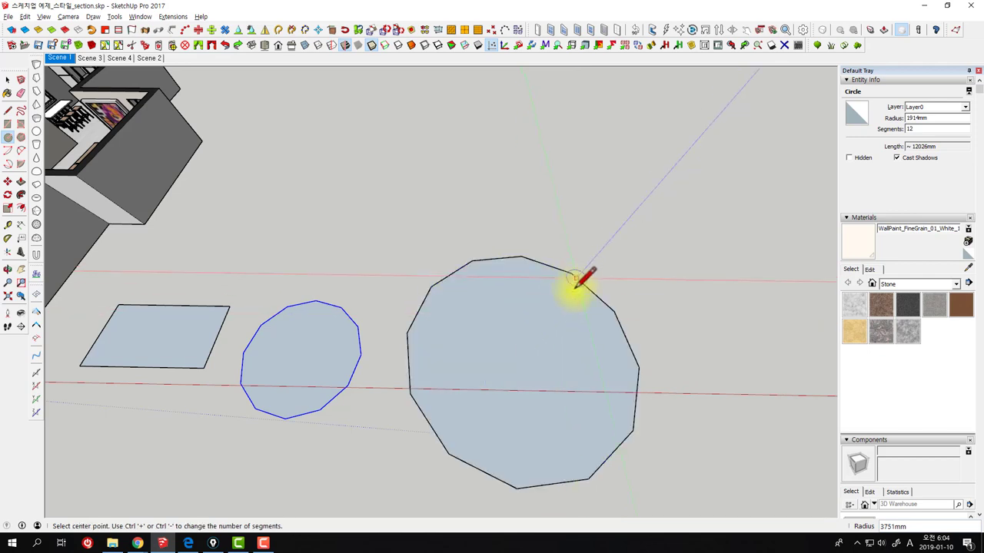
key(space)
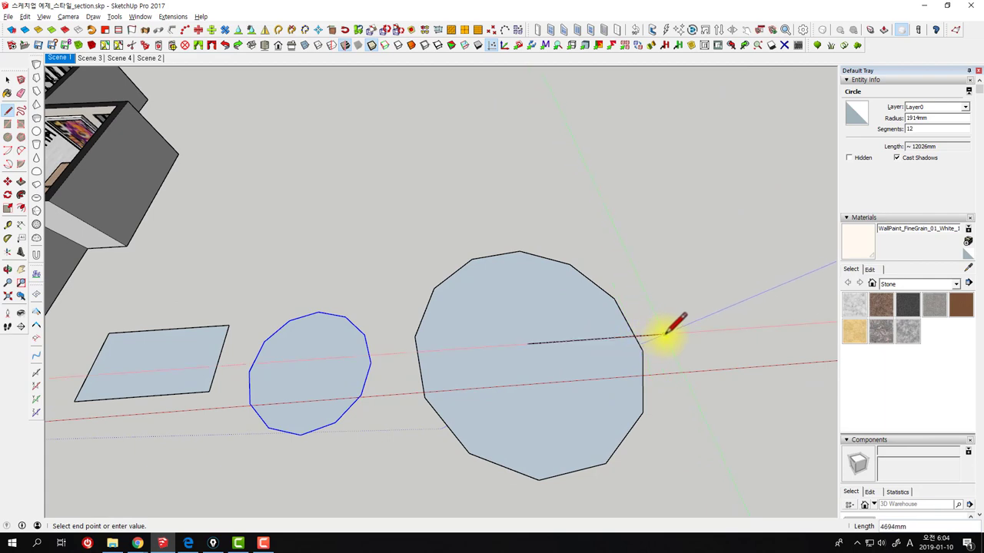
key(space)
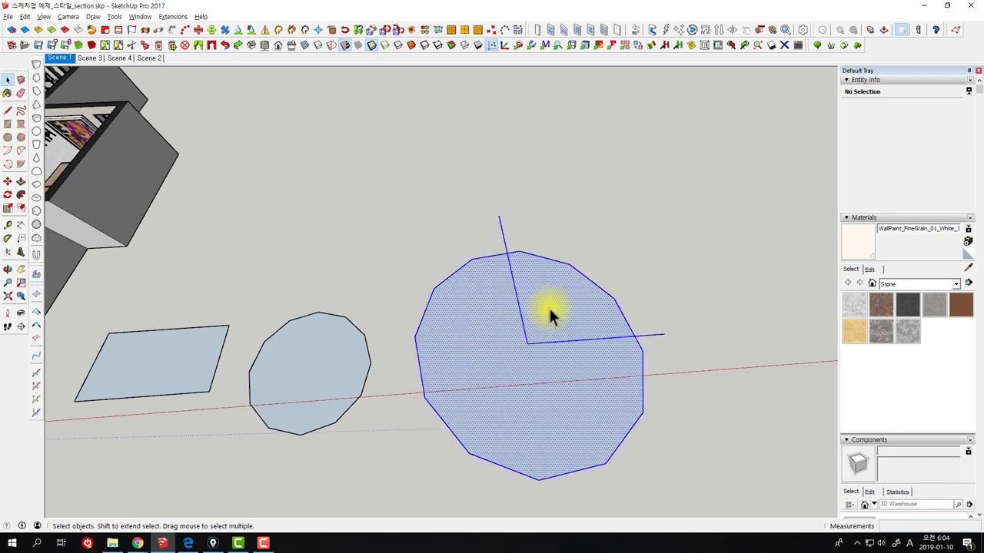
- Delete the large circle, then the rectangle with its edges and the small circle
key(Delete)
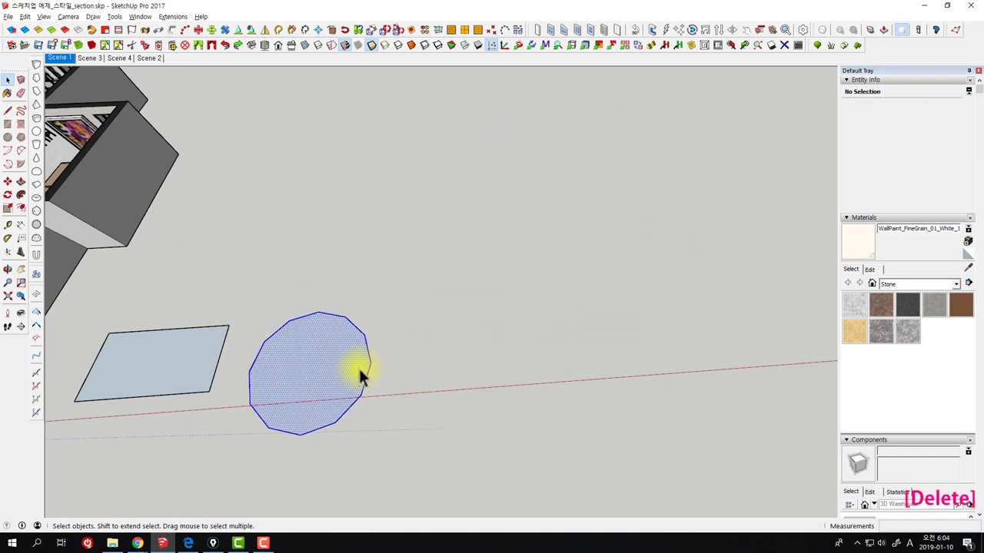
middle_click(298, 351)
click(402, 314)
click(403, 313)
double_click(403, 313)
click(403, 313)
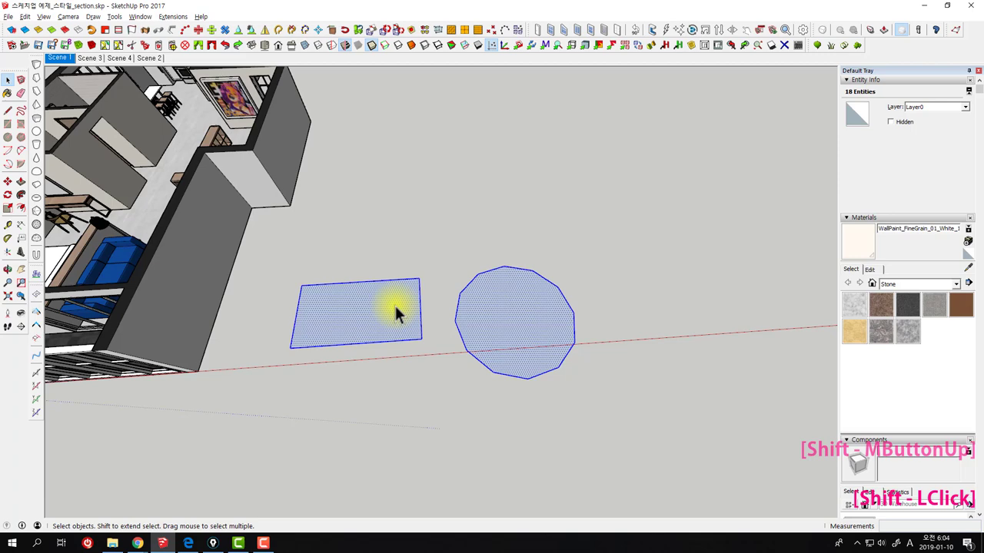
key(Delete)
- Remove a remaining leftover and orbit around the cleared apartment model
middle_click(299, 285)
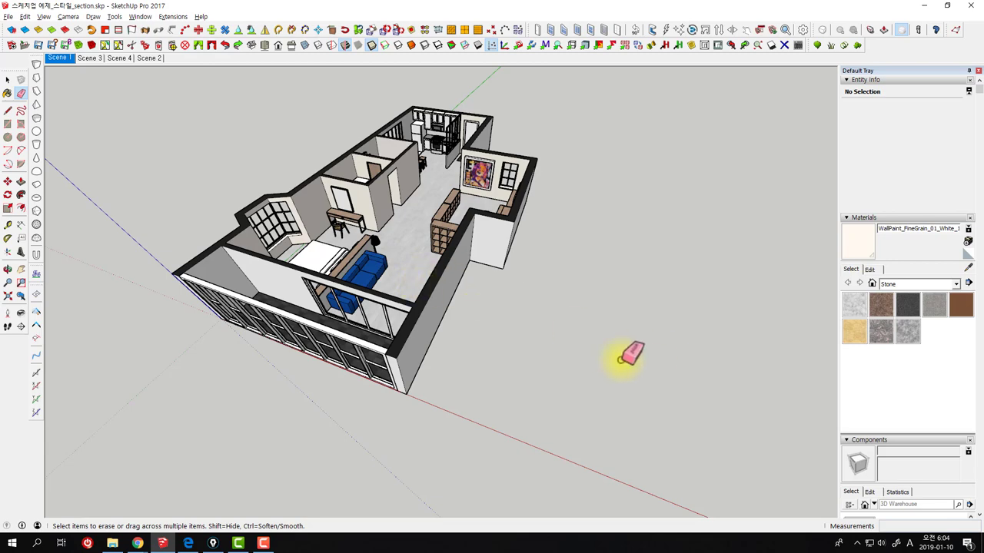
key(space)
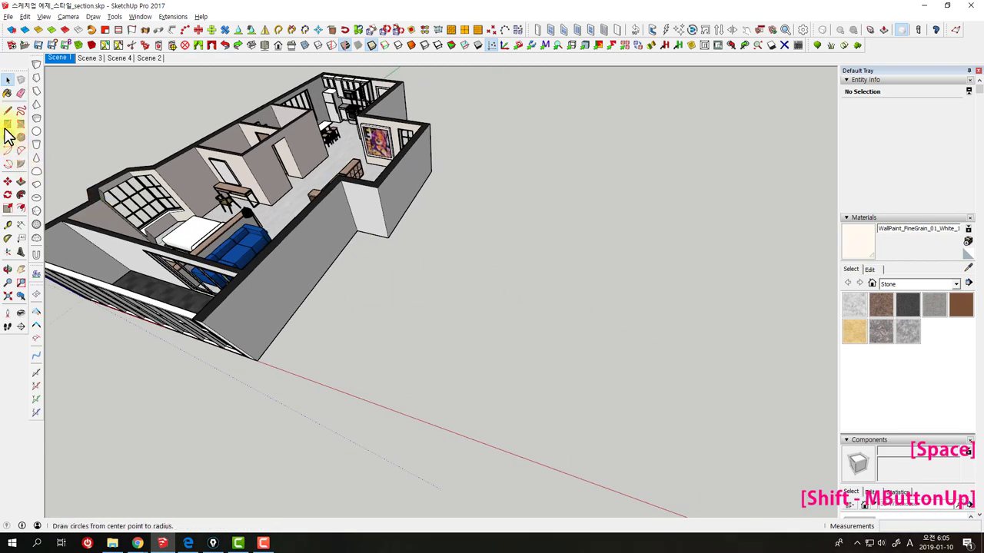
key(space)
key(Delete)
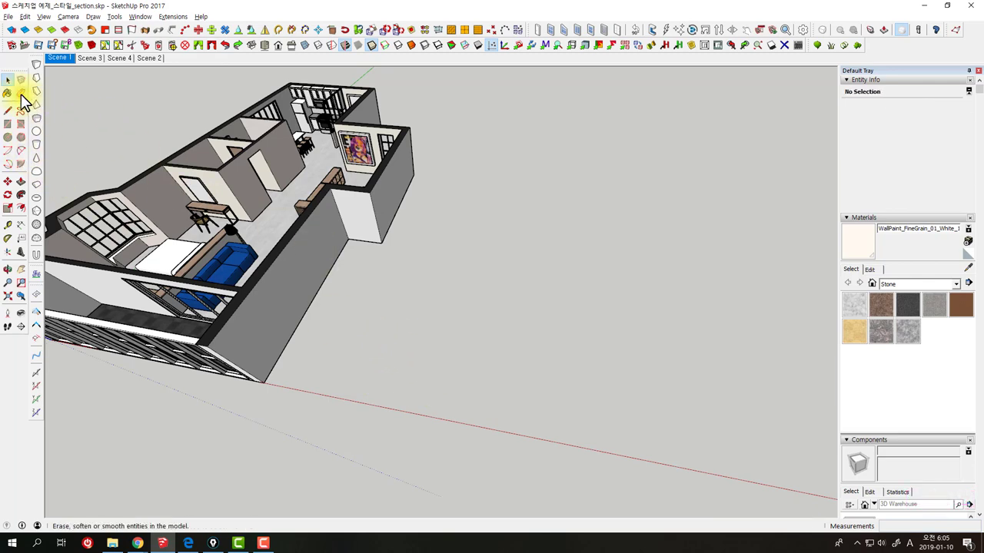
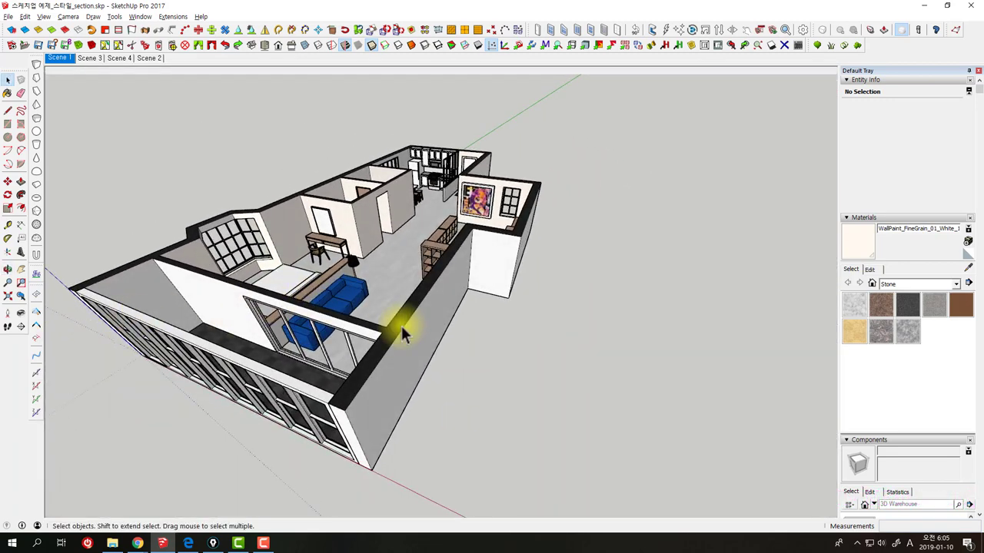
middle_click(507, 343)
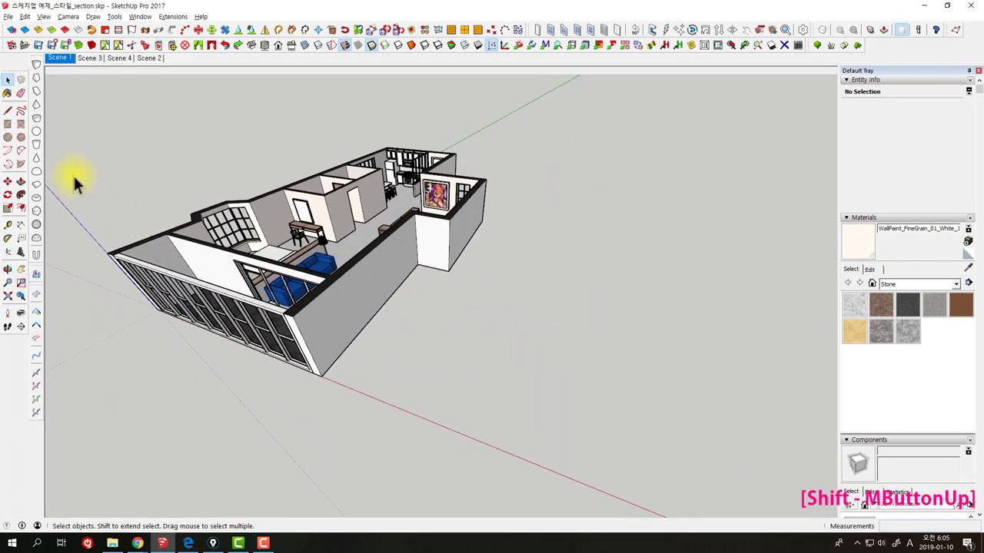
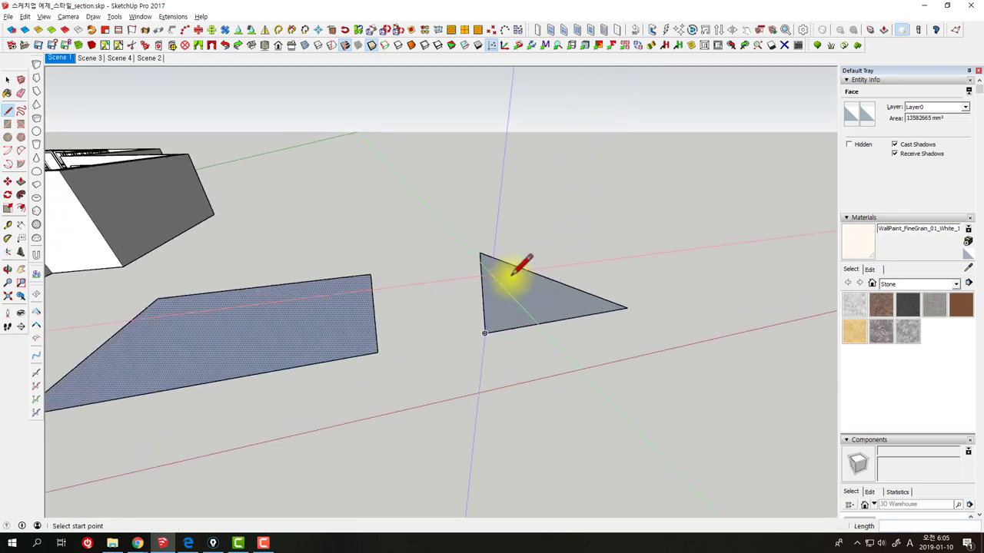
- Close the triangle face beside the rectangle and orbit to view both flat shapes
key(space)
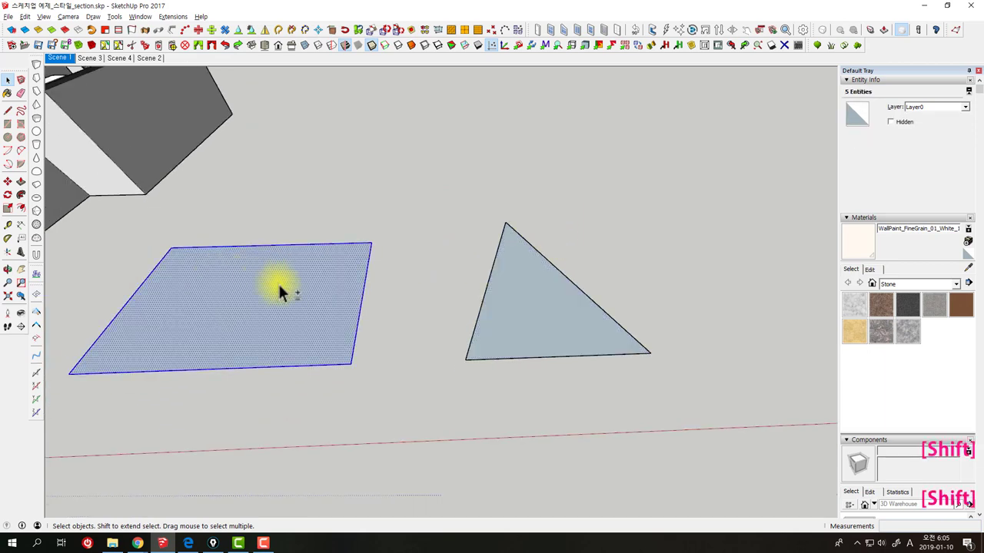
middle_click(378, 328)
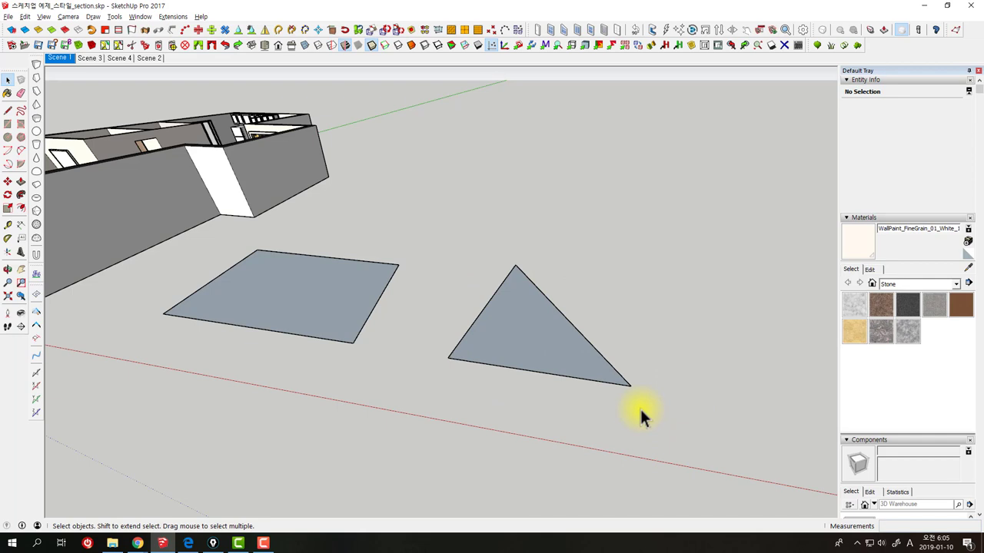
key(ctrl+shift+2)
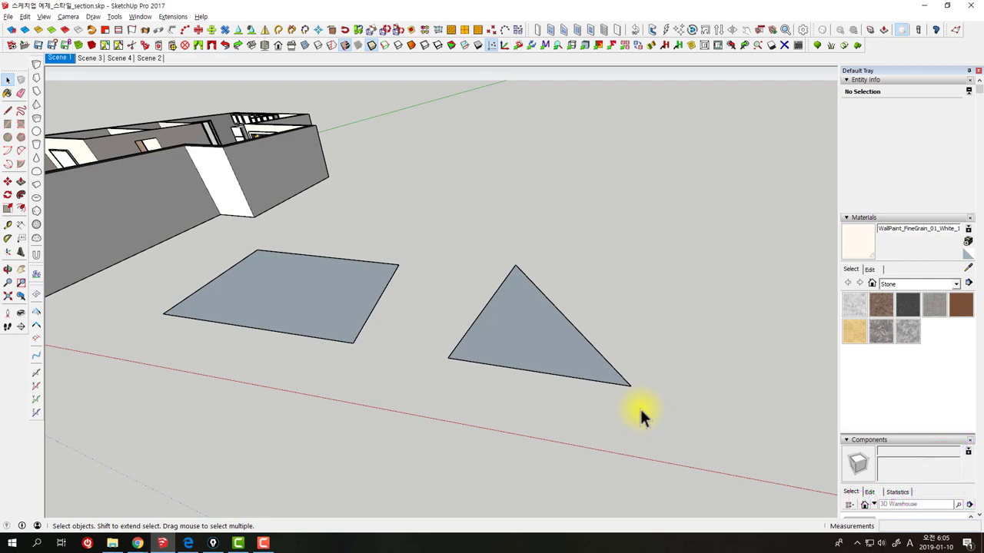
key(ctrl+shift+3)
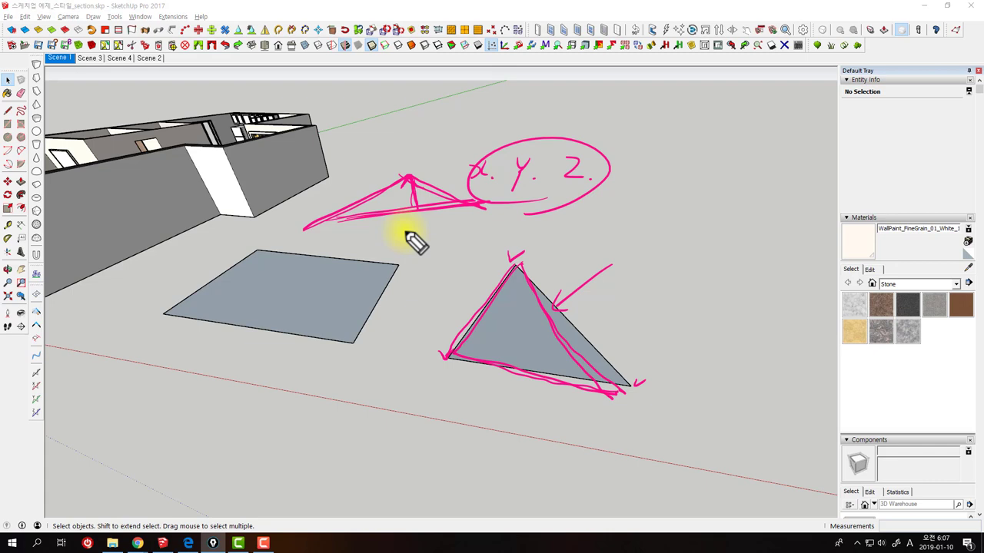
- Draw a diagonal edge across the rectangle, splitting its face in two
key(ctrl+shift+7)
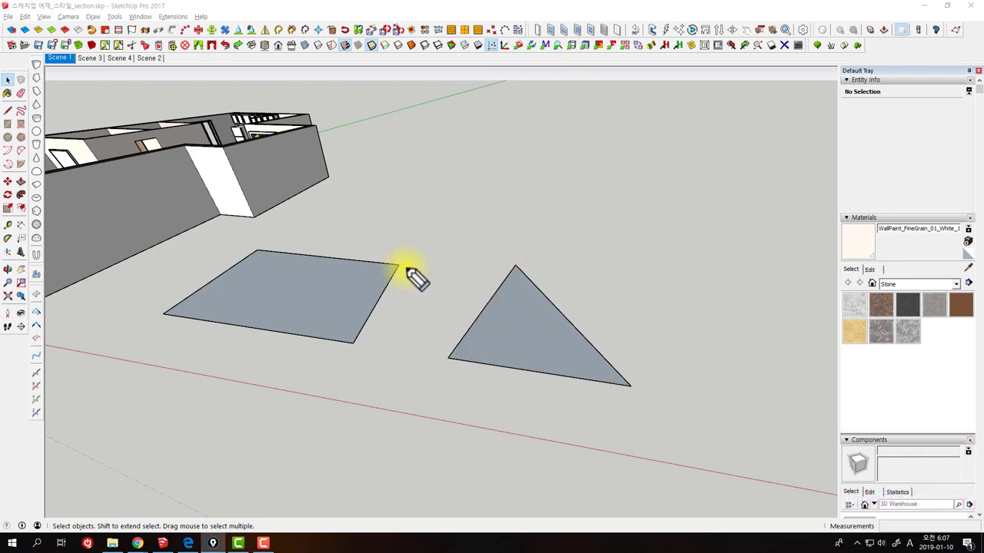
key(ctrl+shift+2)
middle_click(579, 256)
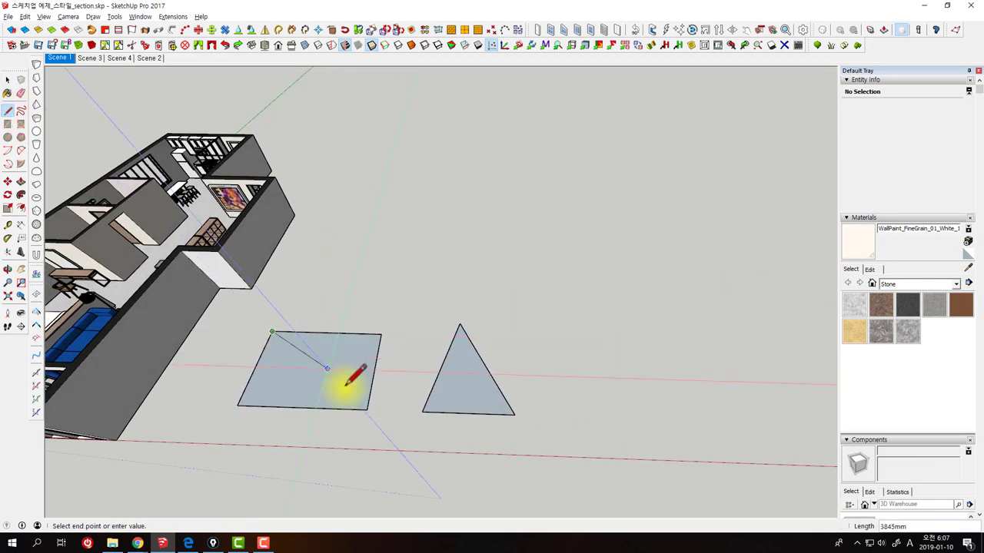
key(space)
- Remove the rectangle's faces so only its edge outline remains, keeping the triangle
key(q)
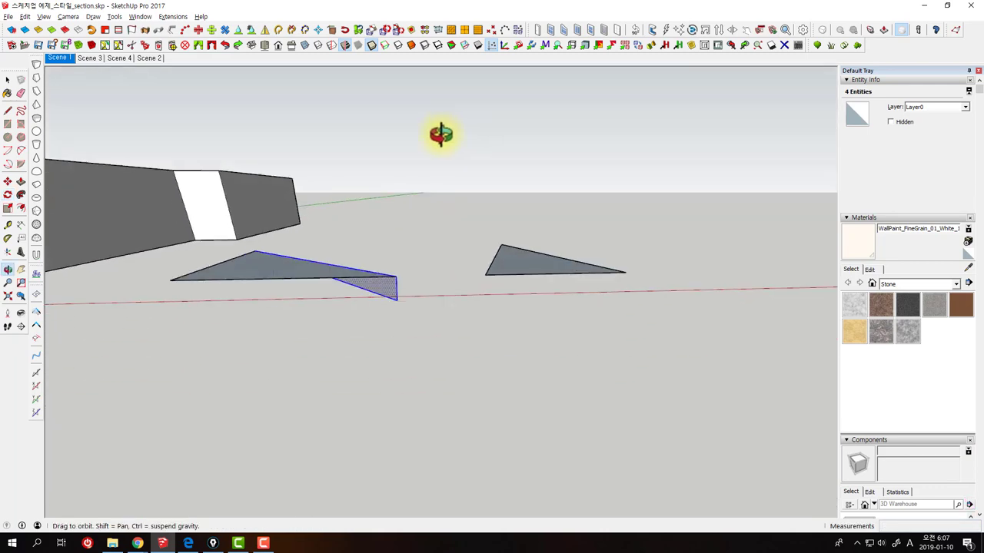
key(space)
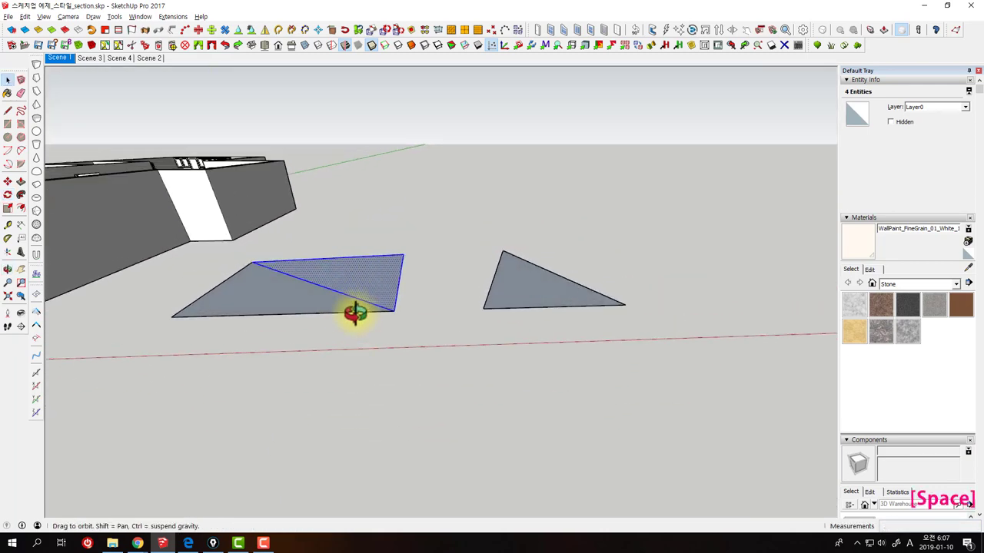
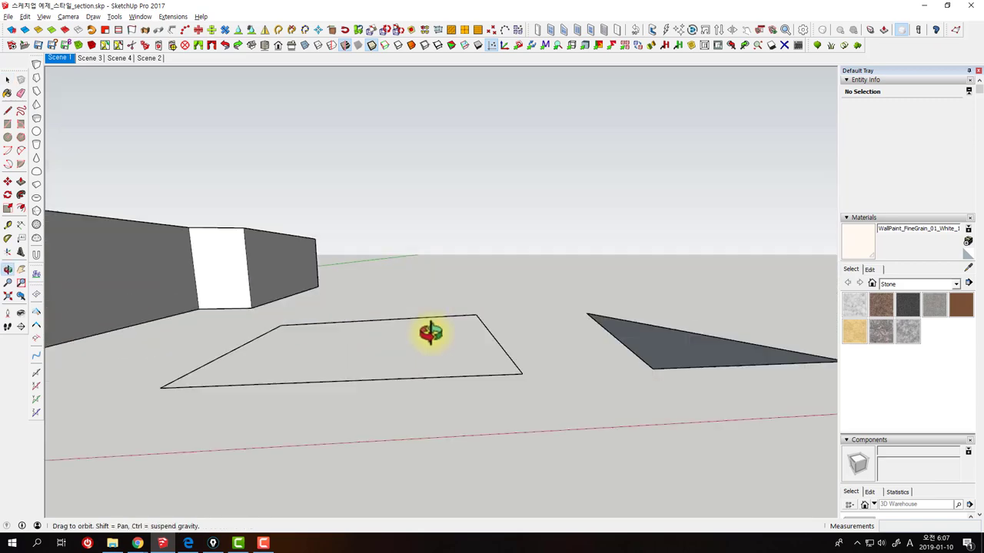
middle_click(578, 412)
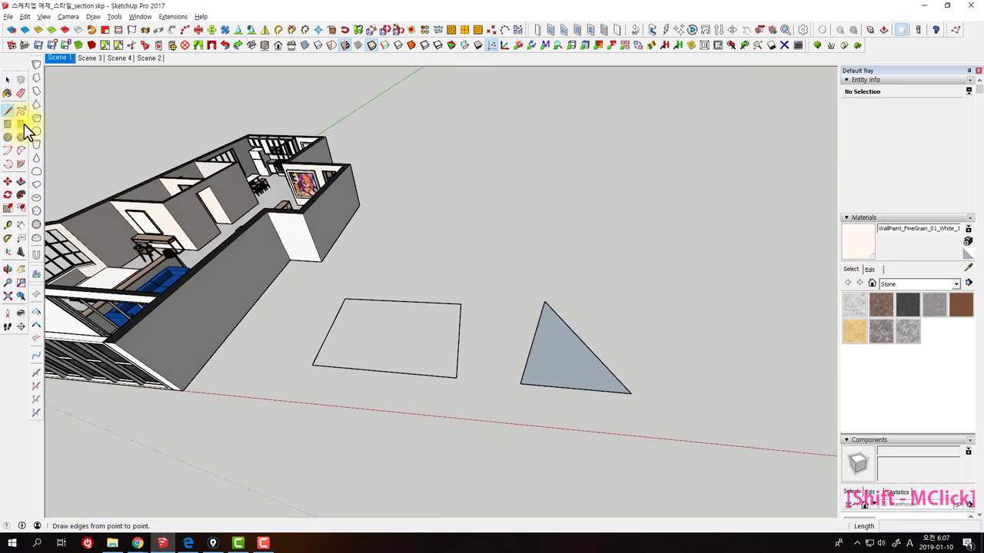
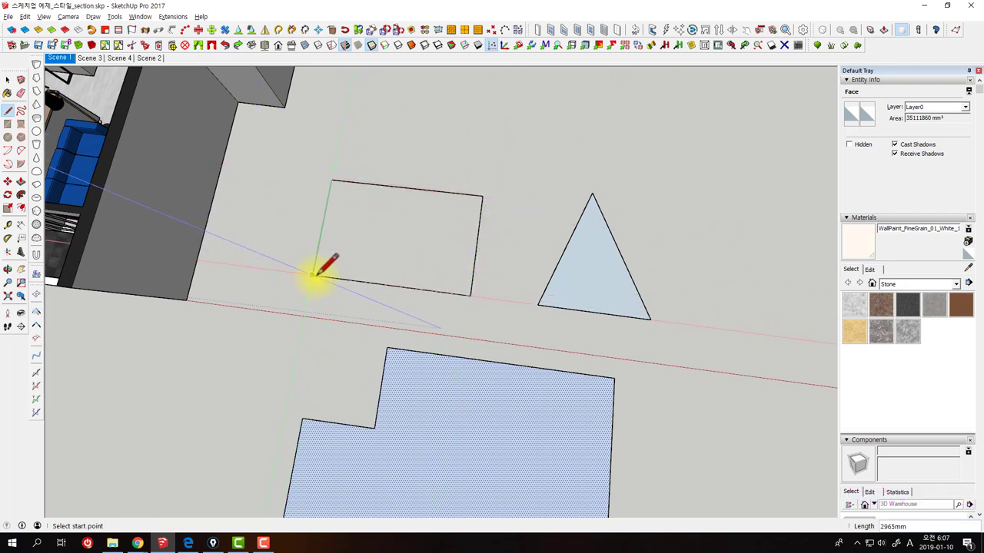
- Trace a six-sided L-shaped outline on the ground in front of the outline and triangle
key(space)
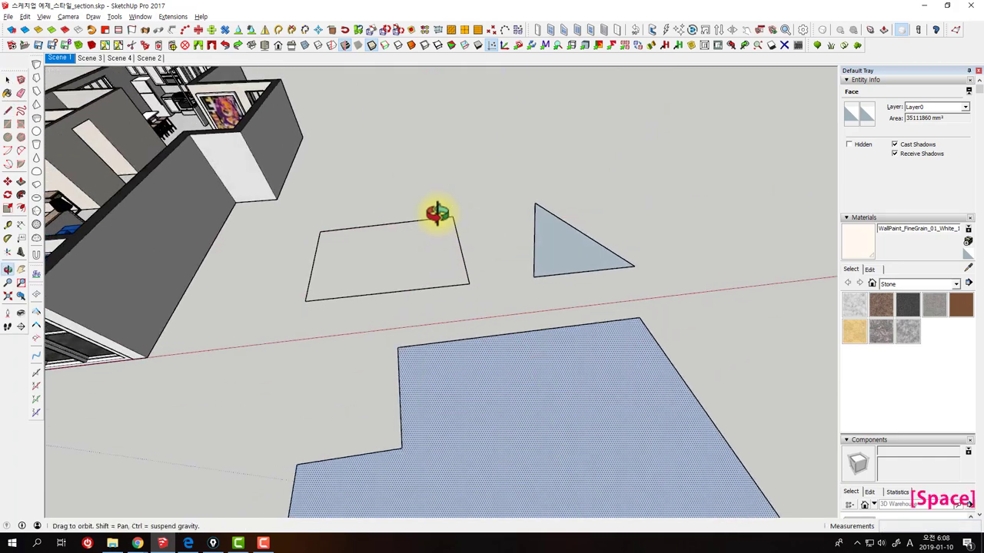
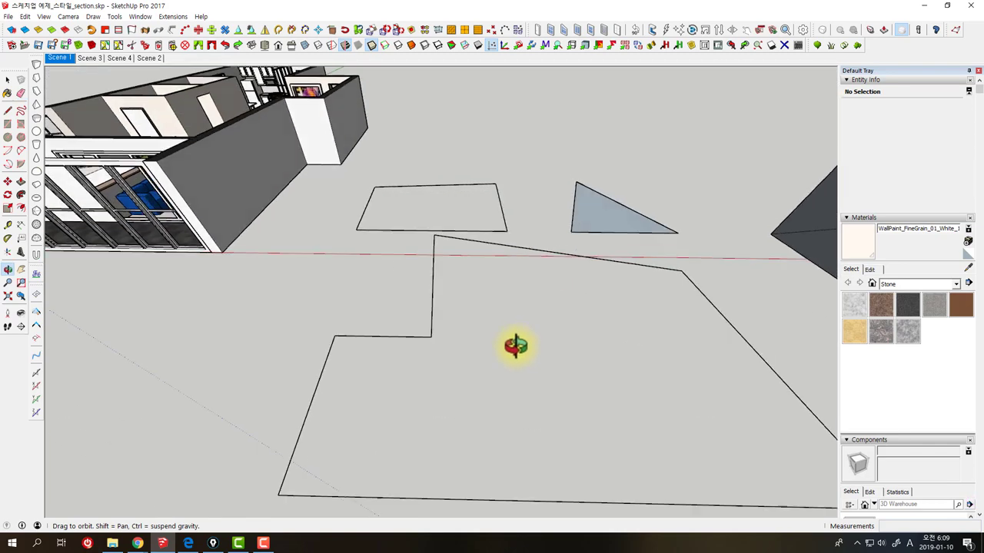
- Restore the stepped shape's face and split it with a diagonal edge into two faces
key(space)
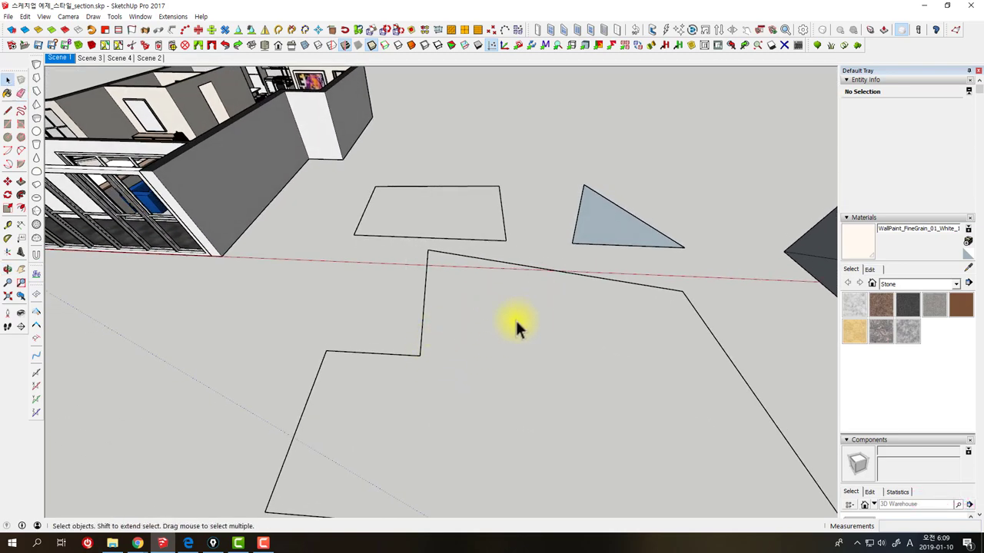
key(ctrl+z)
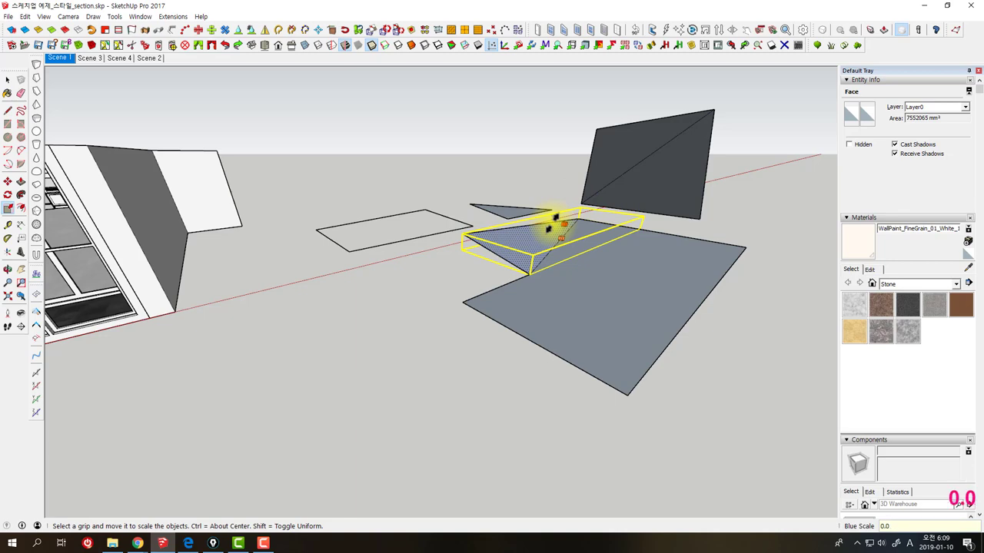
key(Return)
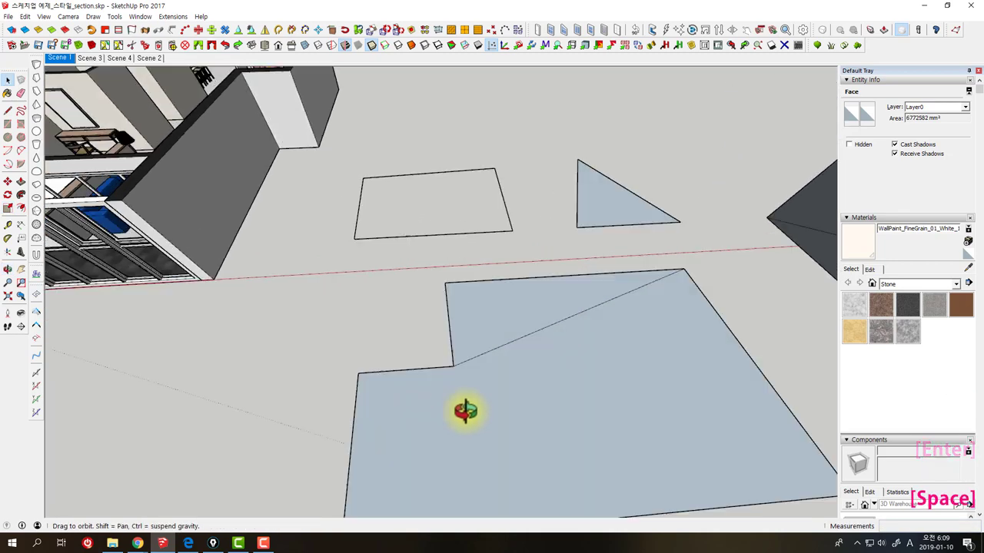
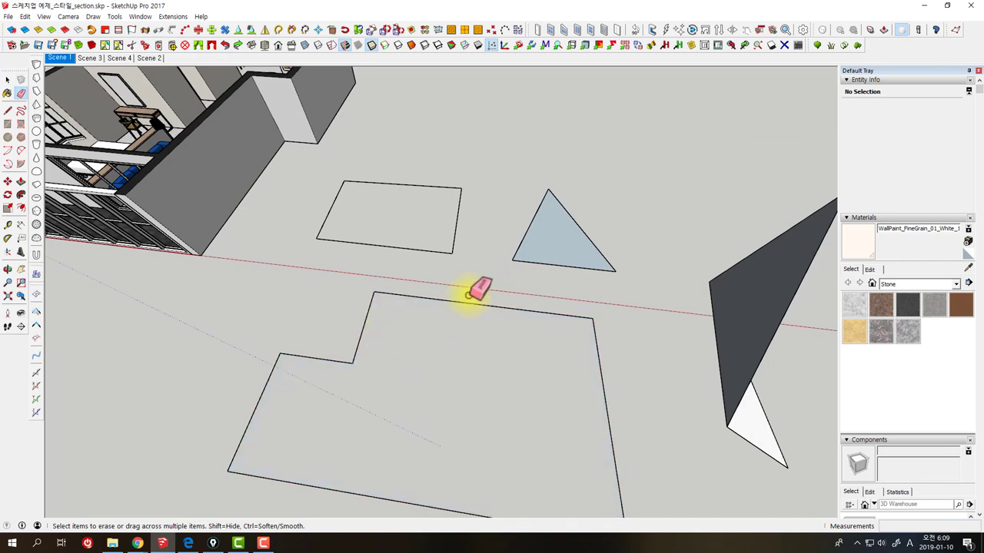
- Erase the diagonal edge and faces of the L-shape, leaving a bare outline beside the upright triangle
key(ctrl+z)
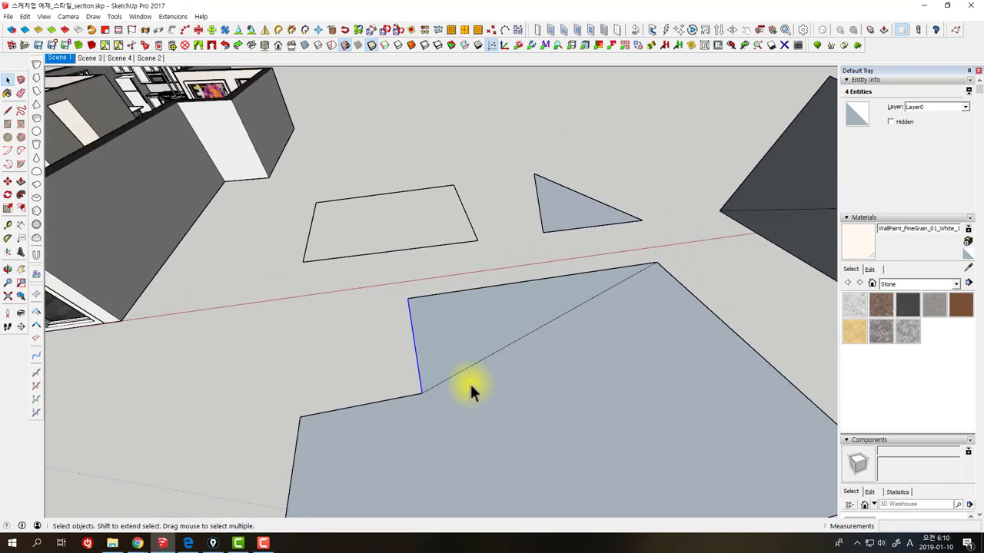
middle_click(638, 477)
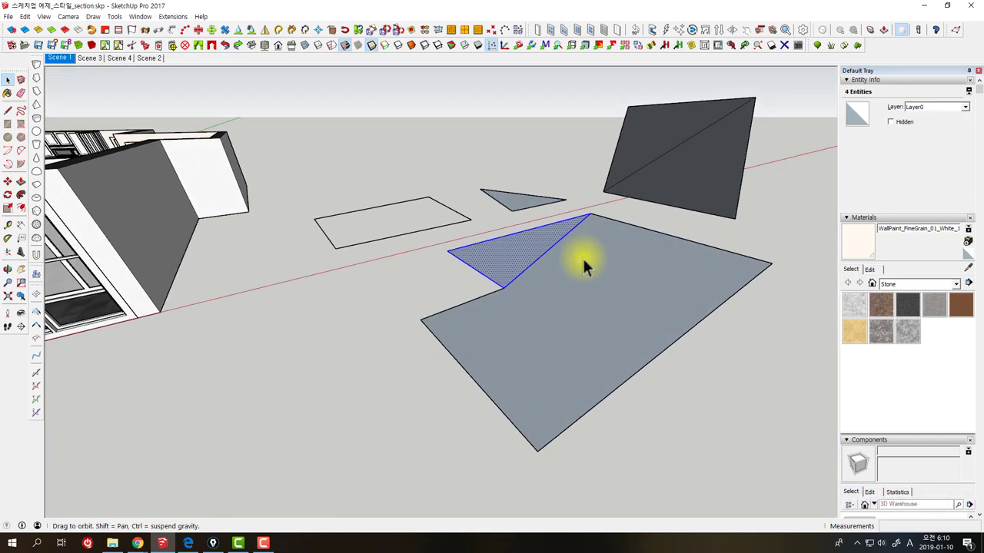
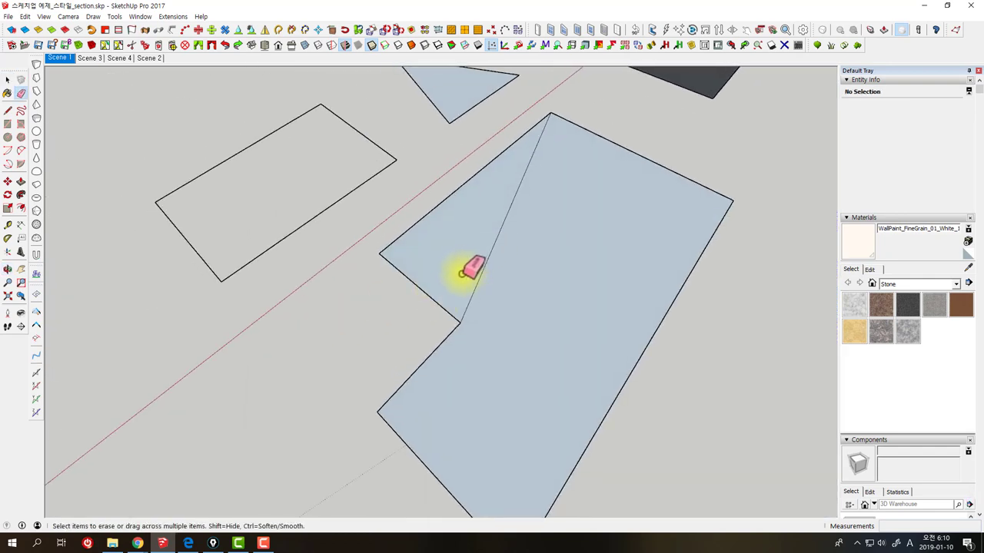
key(space)
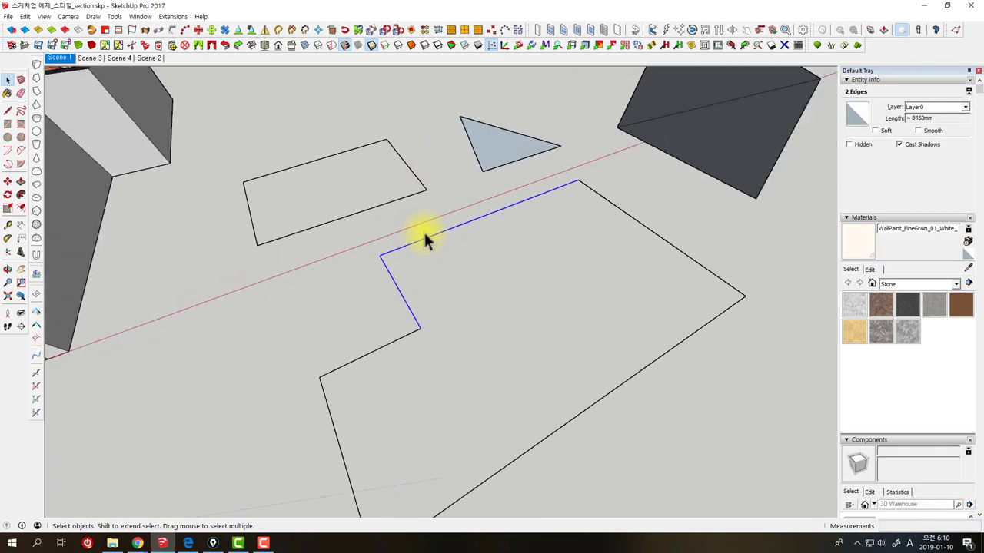
middle_click(452, 284)
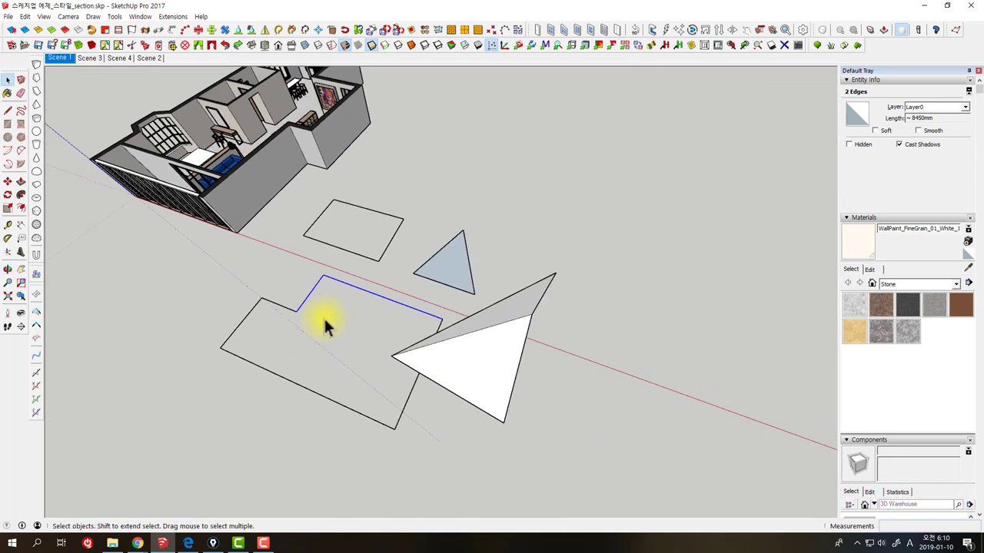
middle_click(534, 292)
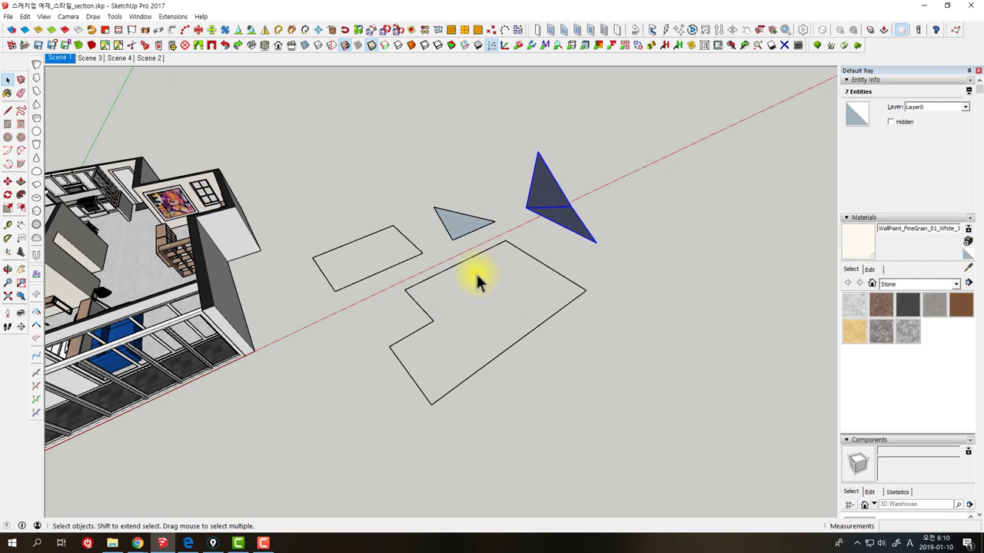
- Delete the upright triangle and the leftover L-shaped ground outline
key(Delete)
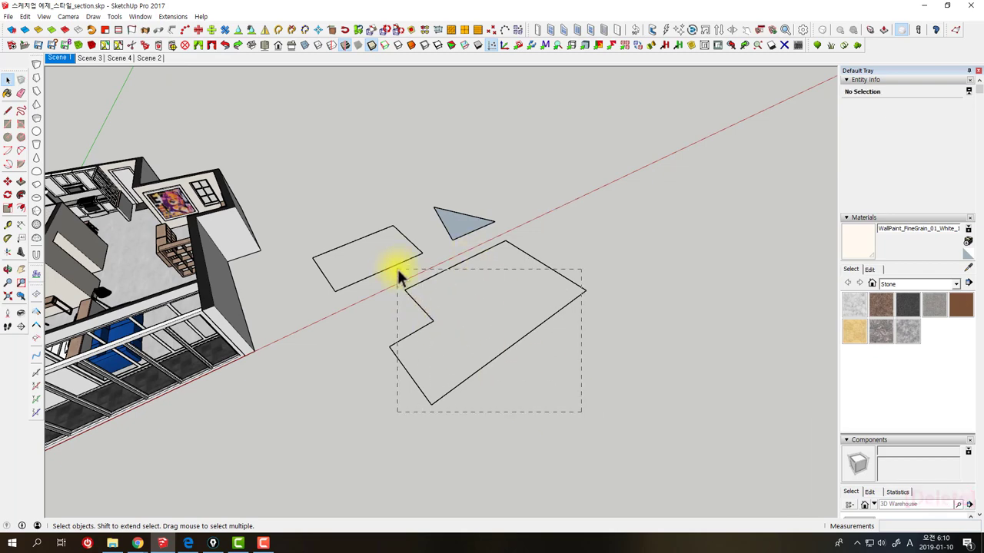
key(Delete)
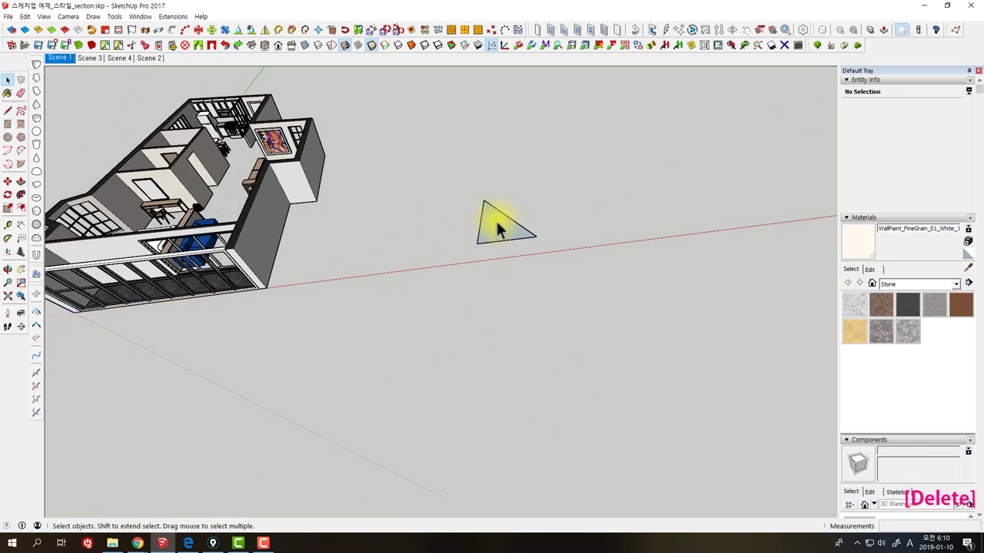
middle_click(485, 291)
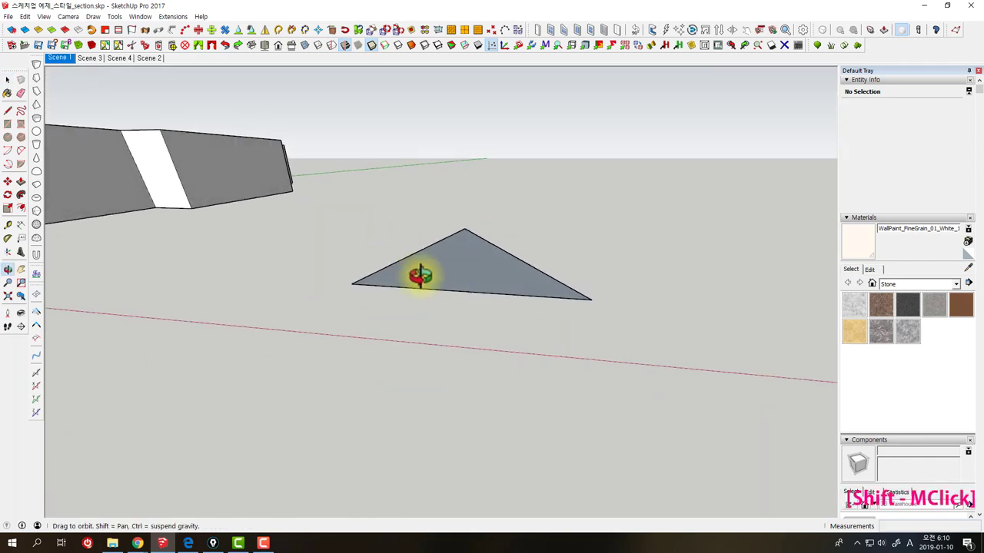
middle_click(573, 244)
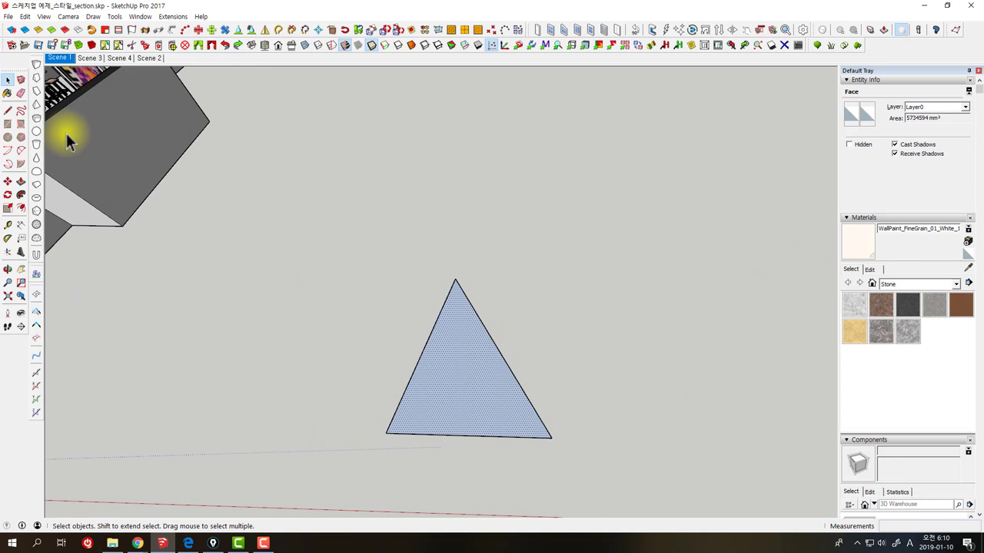
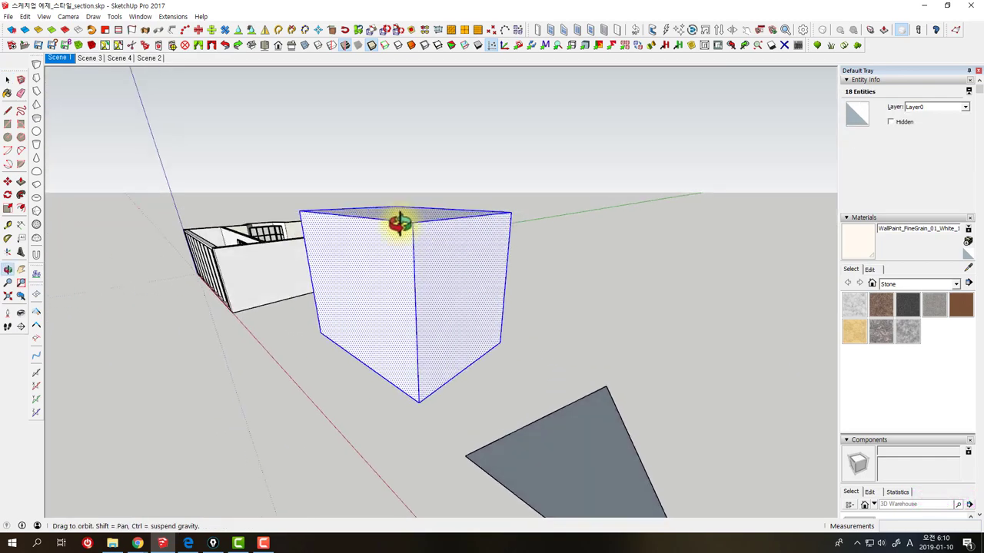
- Orbit around the box beside the apartment to inspect its large face
middle_click(444, 320)
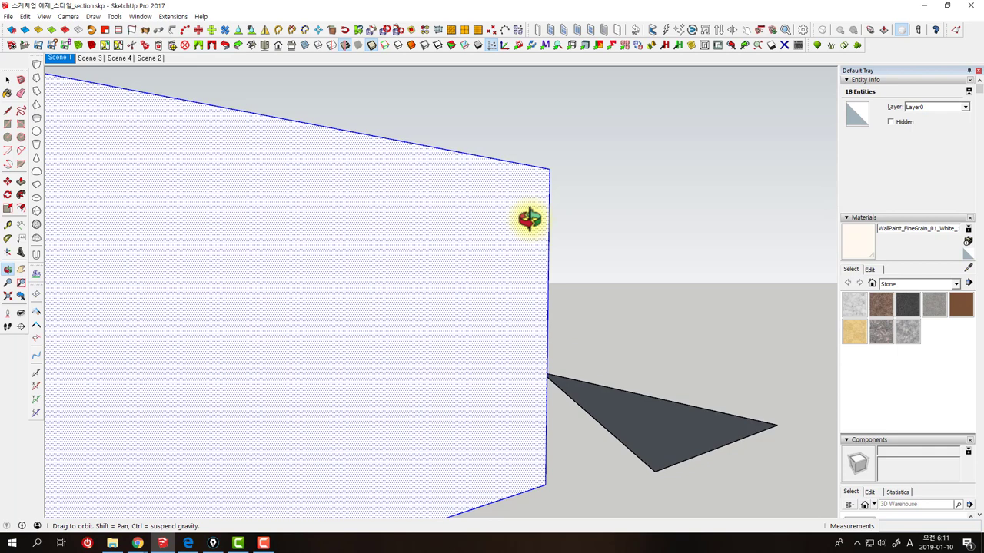
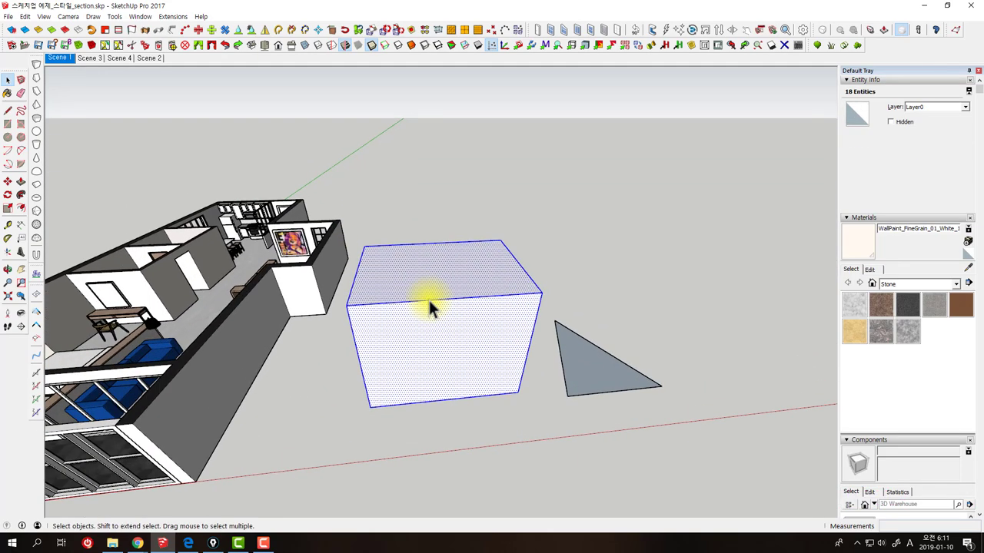
middle_click(627, 337)
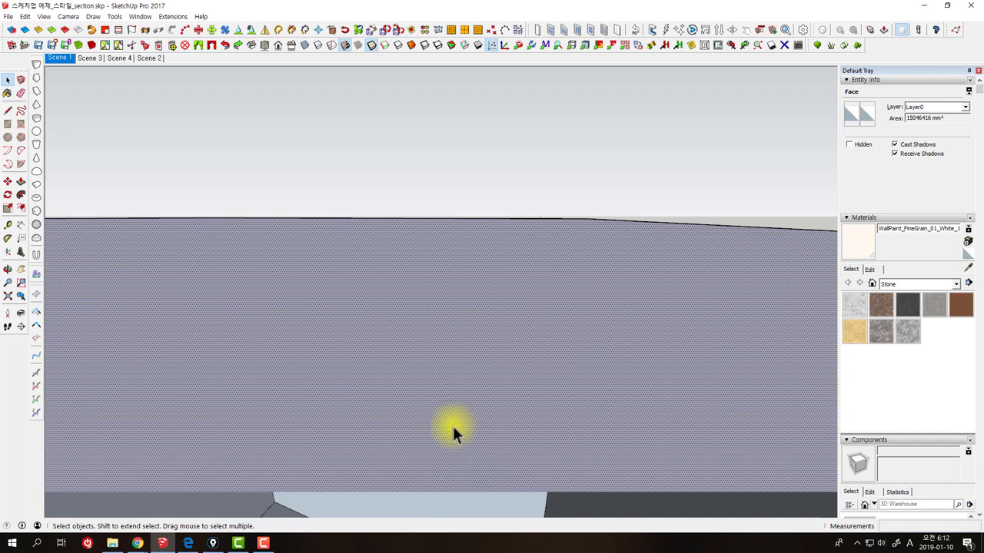
middle_click(458, 388)
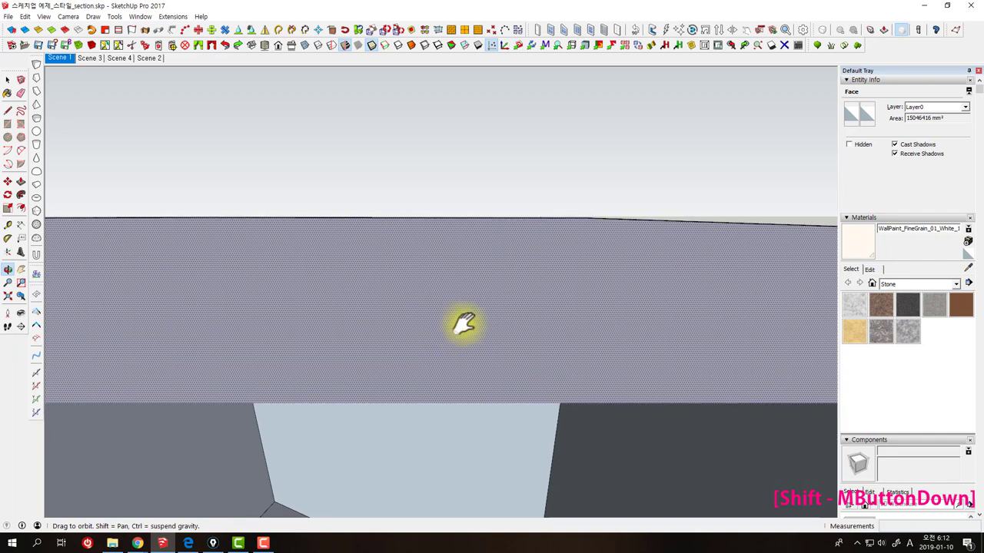
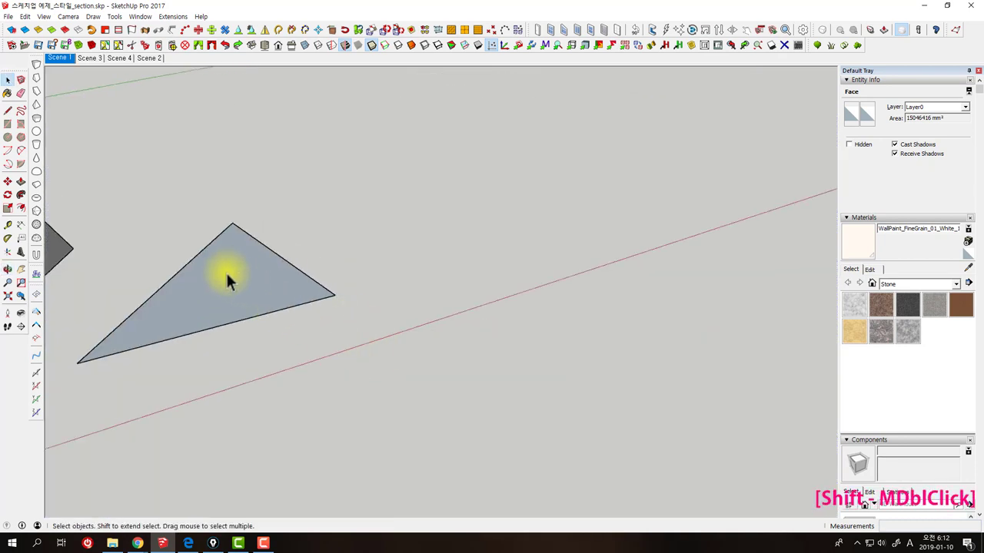
- Orbit around the white box and flat triangle, ending at ground level facing the box
middle_click(414, 302)
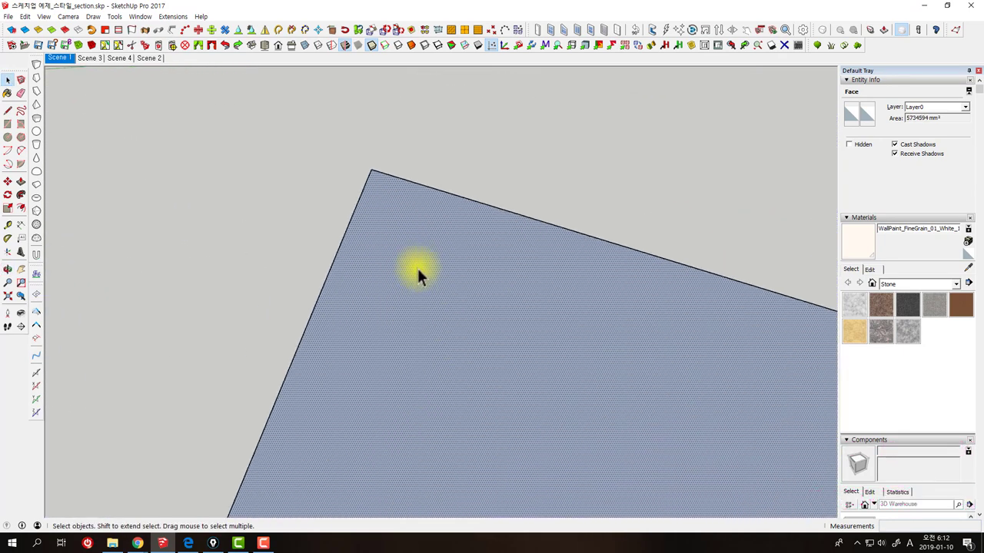
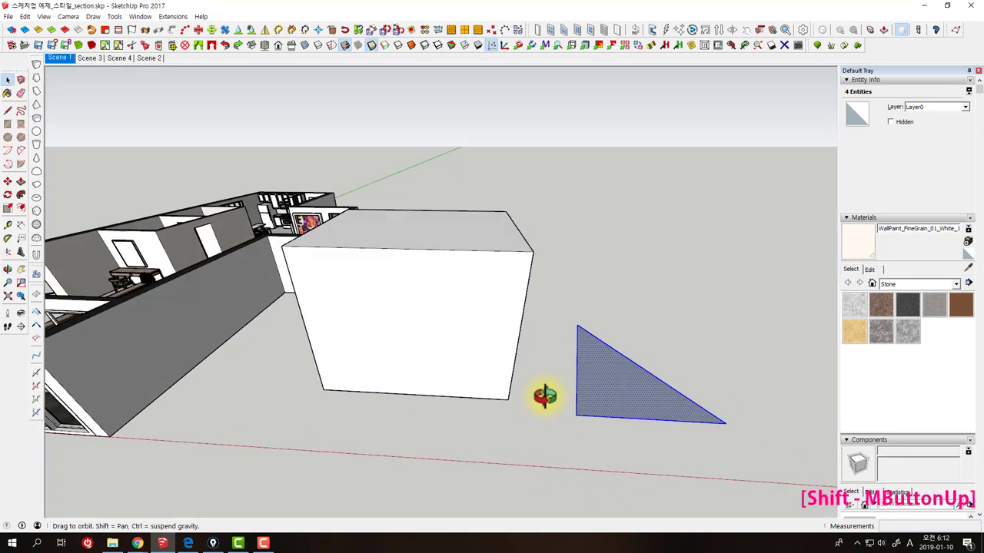
middle_click(581, 326)
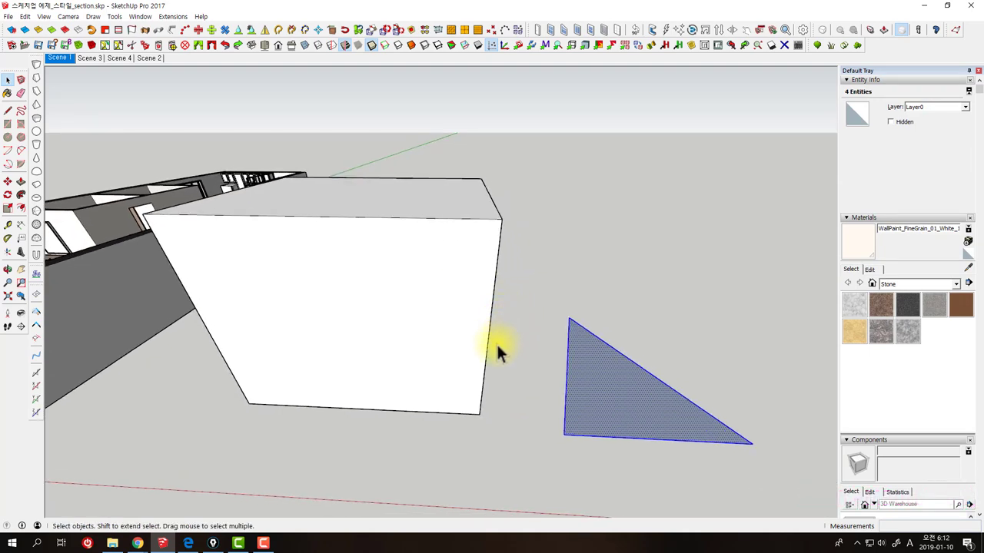
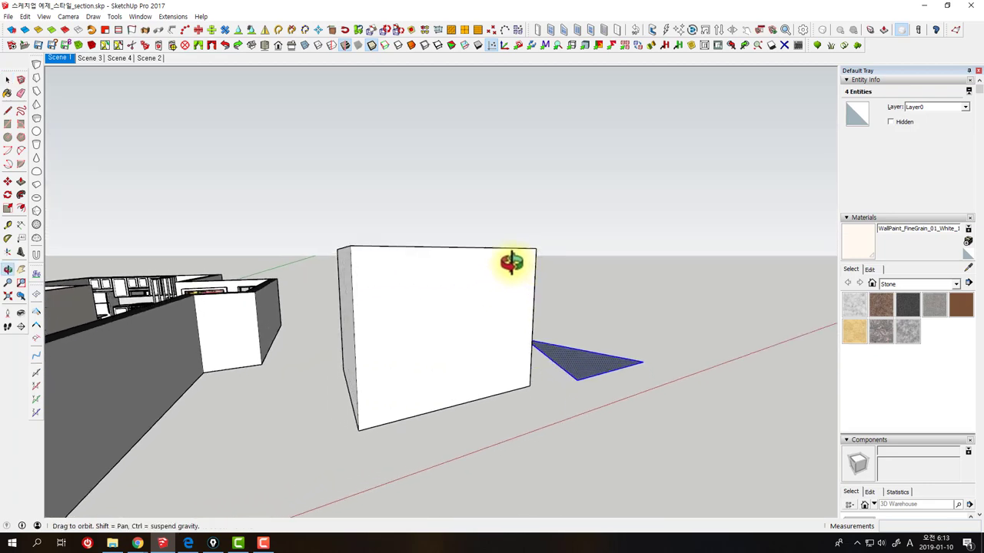
middle_click(474, 336)
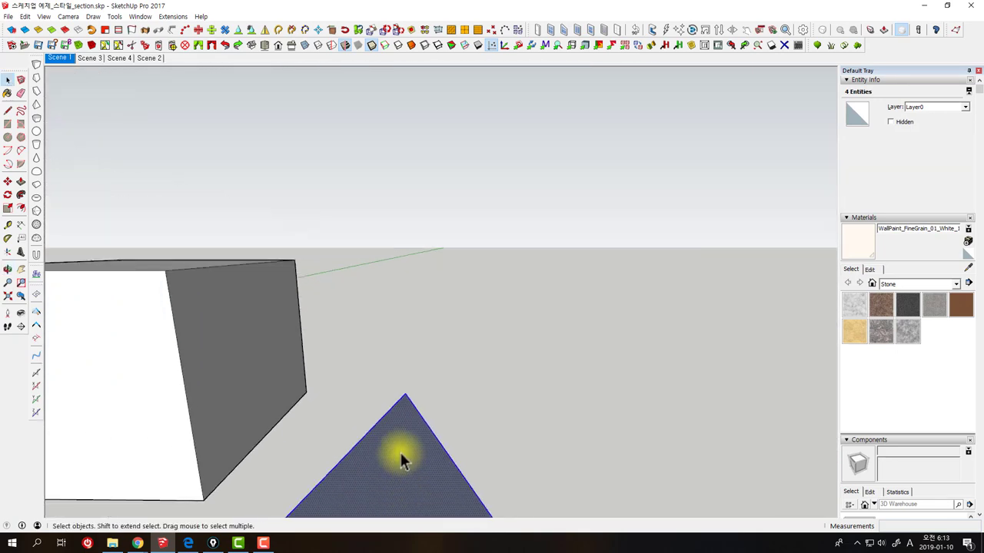
middle_click(403, 407)
- Group the white box and stack it into three horizontal sections, checking it from the side
key(Delete)
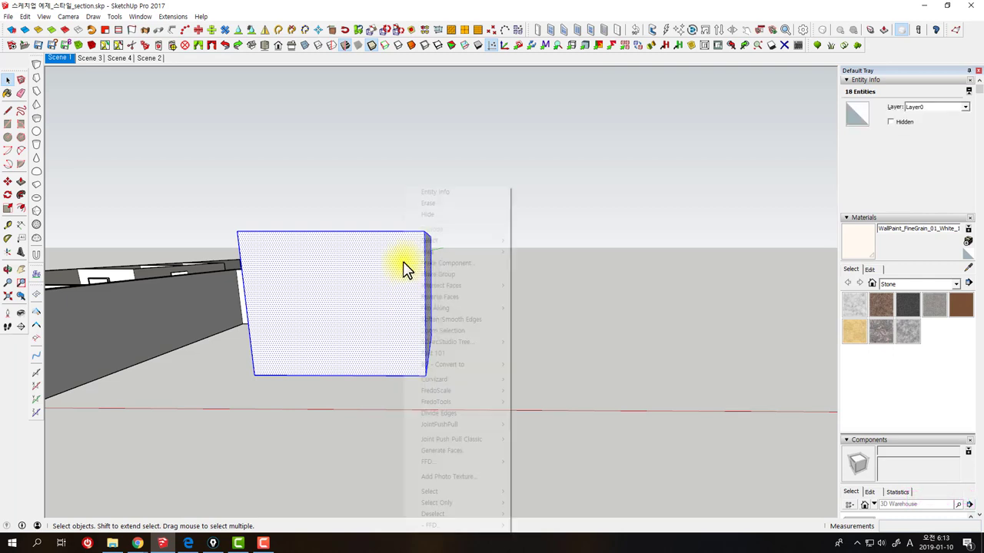
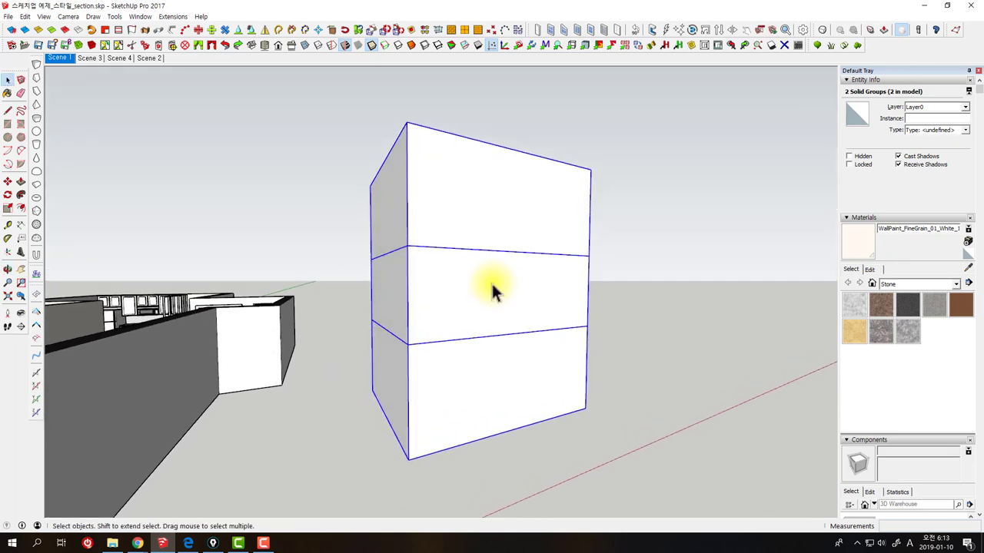
middle_click(525, 265)
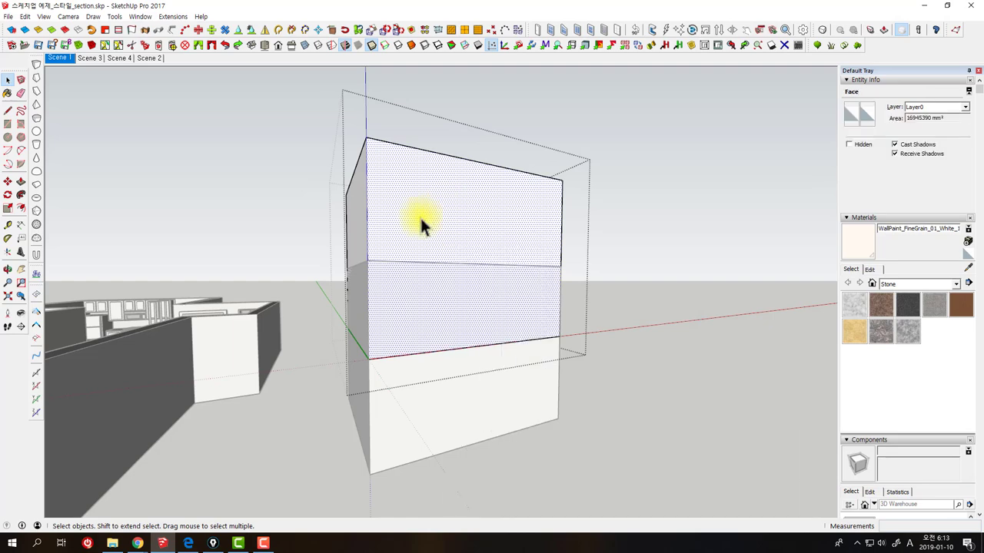
key(shift+r)
key(Escape)
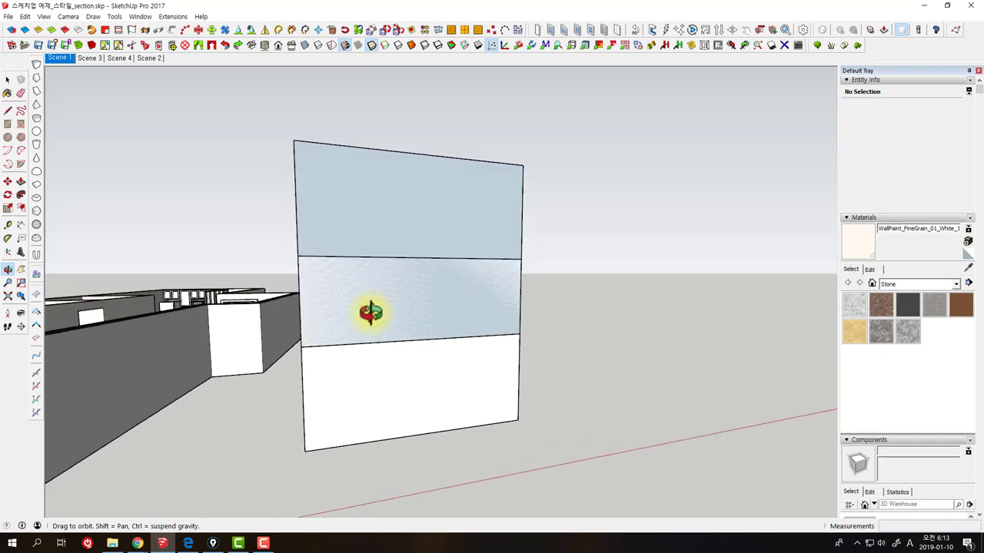
- Paint the top section Carrera Marble and the two lower sections Stone Brushed Khaki
key(ctrl+z)
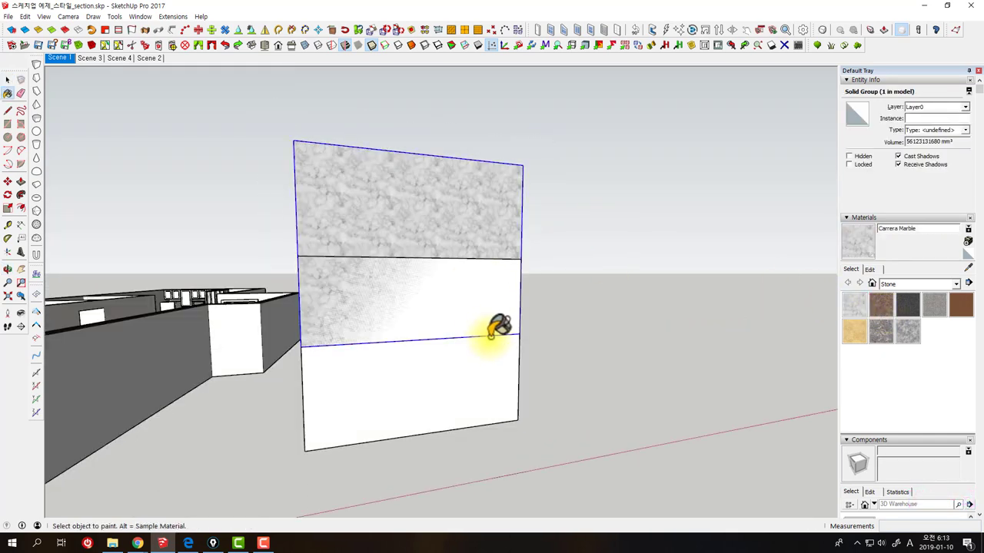
key(space)
key(Escape)
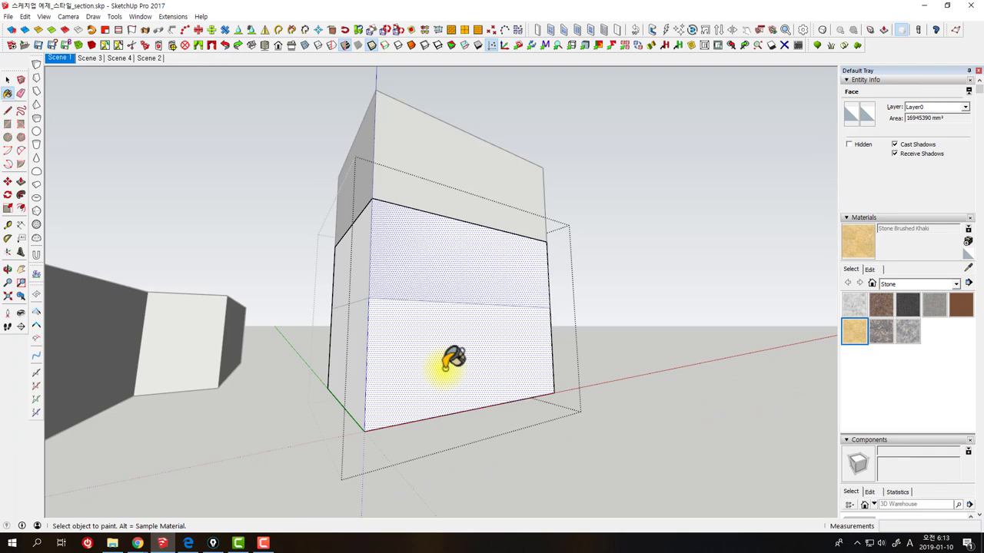
key(space)
key(Escape)
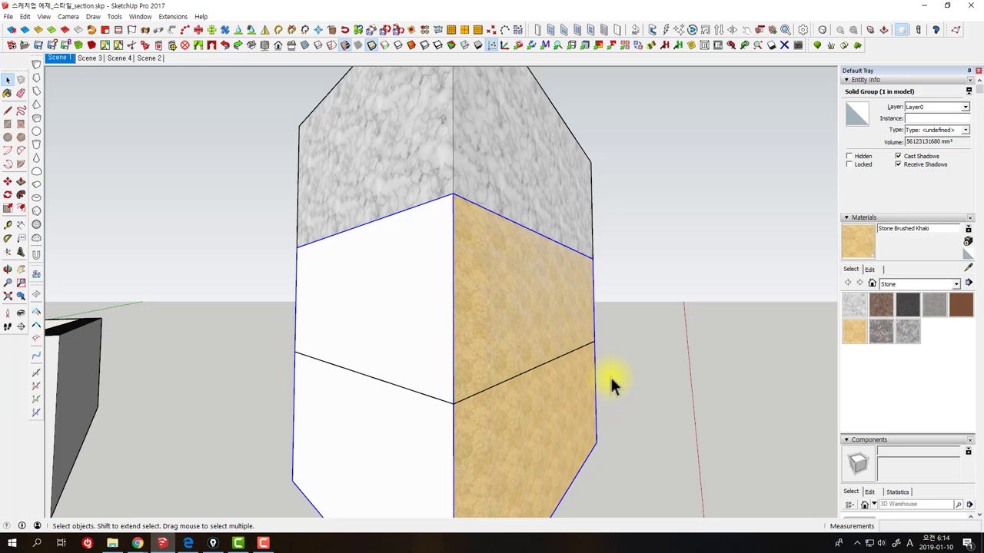
middle_click(417, 392)
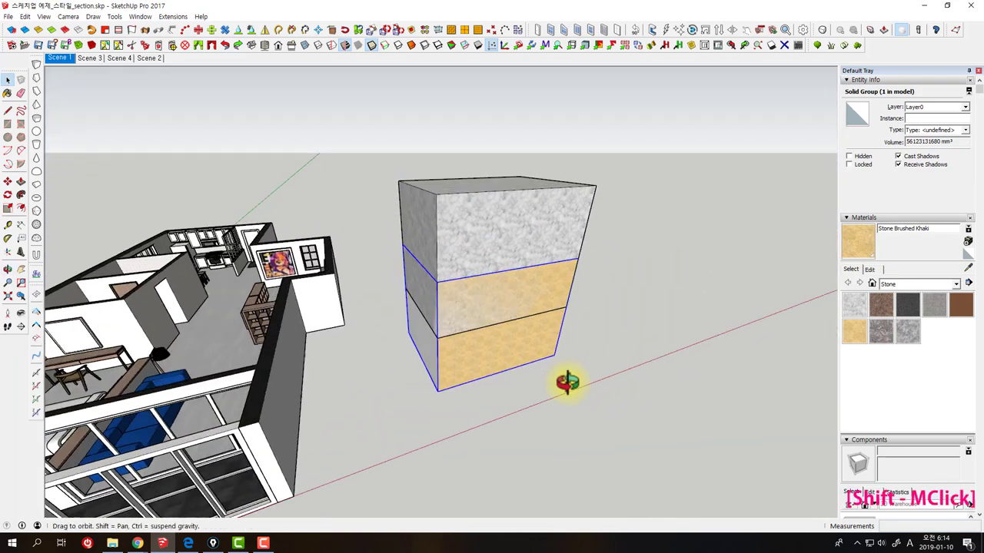
- Draw a closed triangle of about 9,642,006 mm² on the ground beside the apartment
key(Delete)
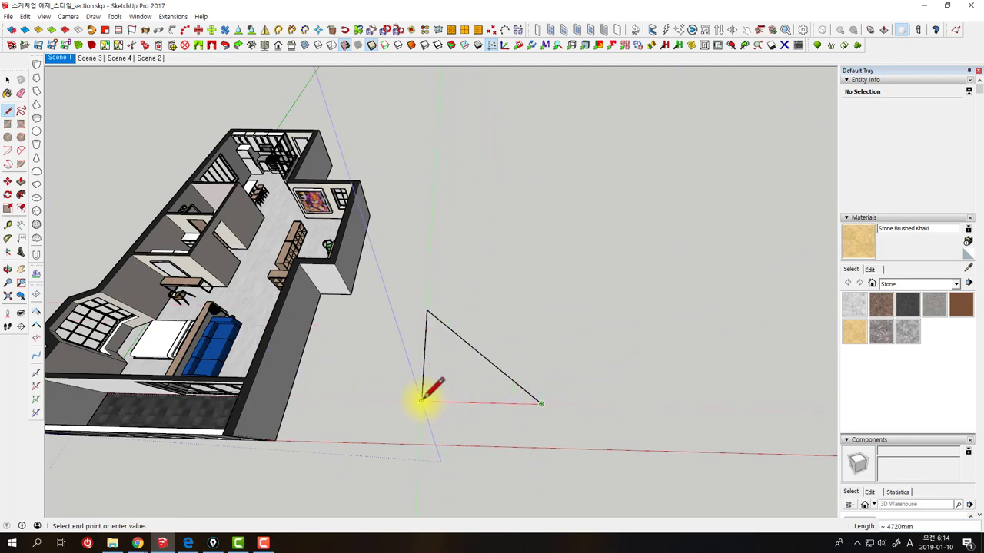
key(space)
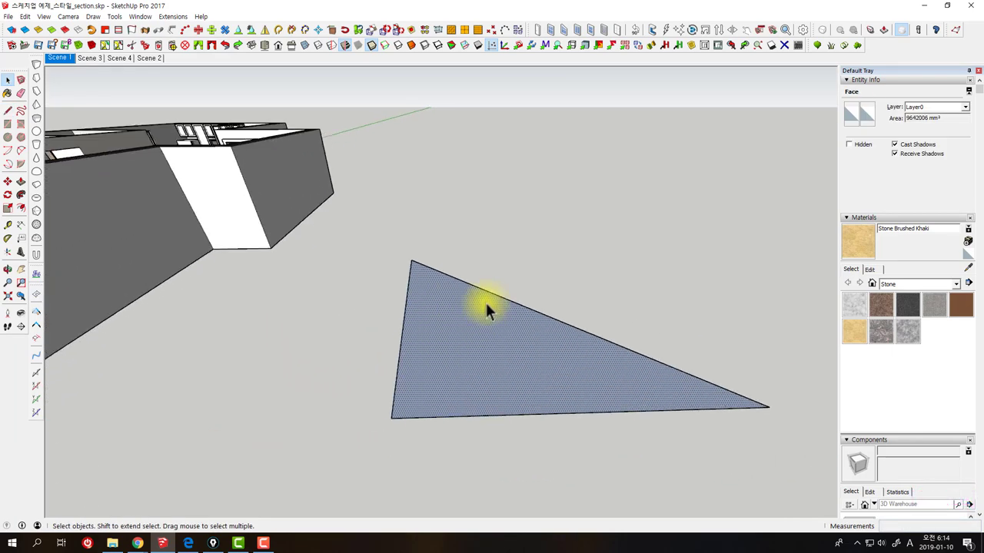
middle_click(493, 316)
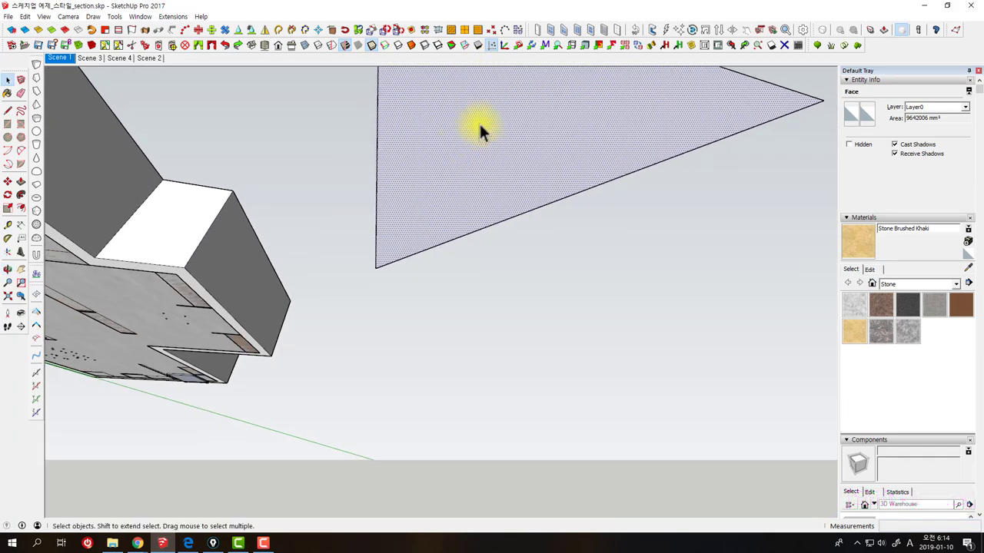
middle_click(458, 393)
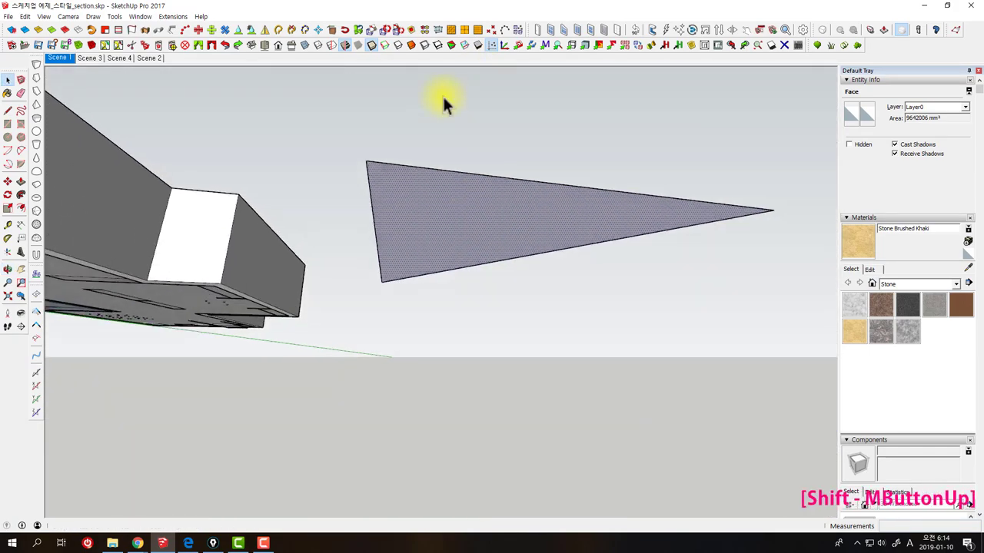
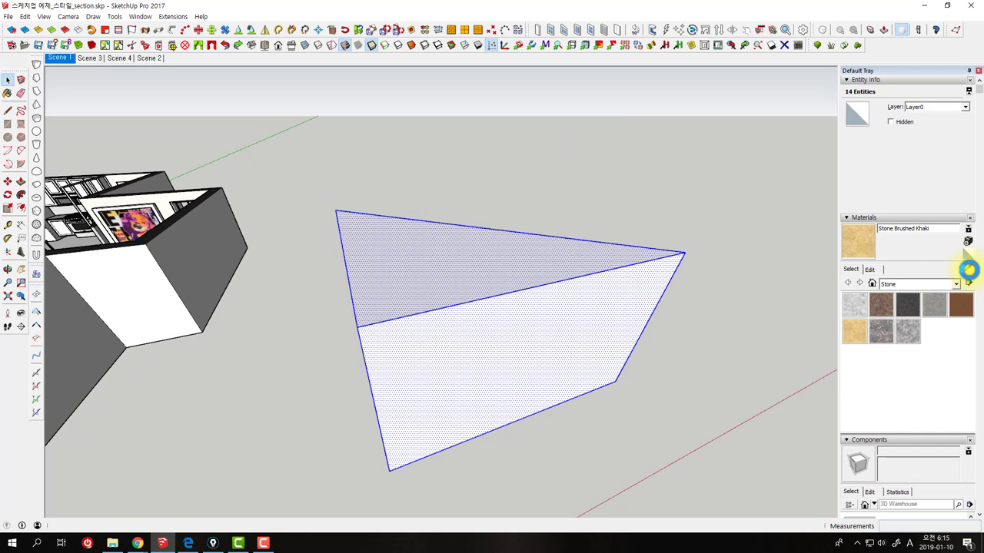
- Split a prism side face with slanted edges and paint the prism Carrera Marble
key(space)
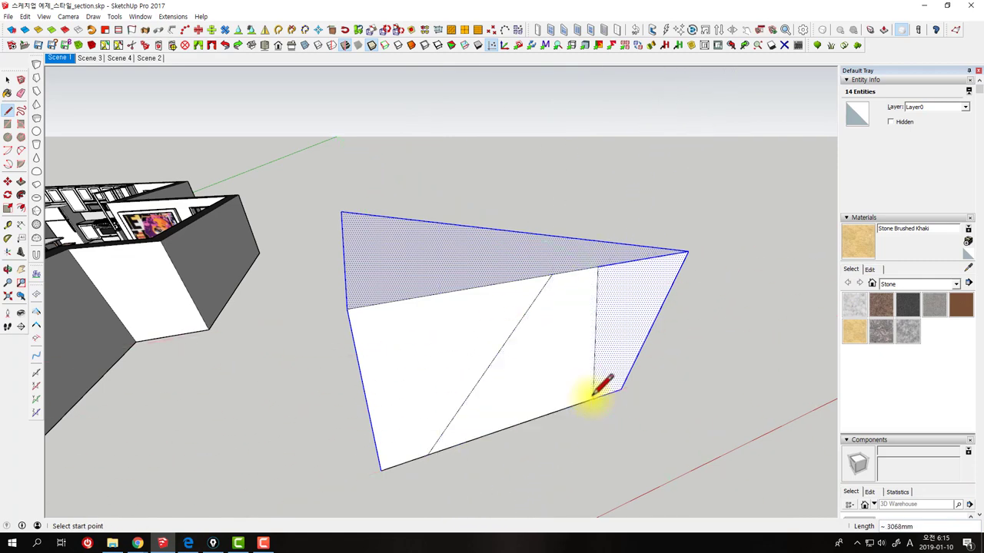
key(space)
key(shift+r)
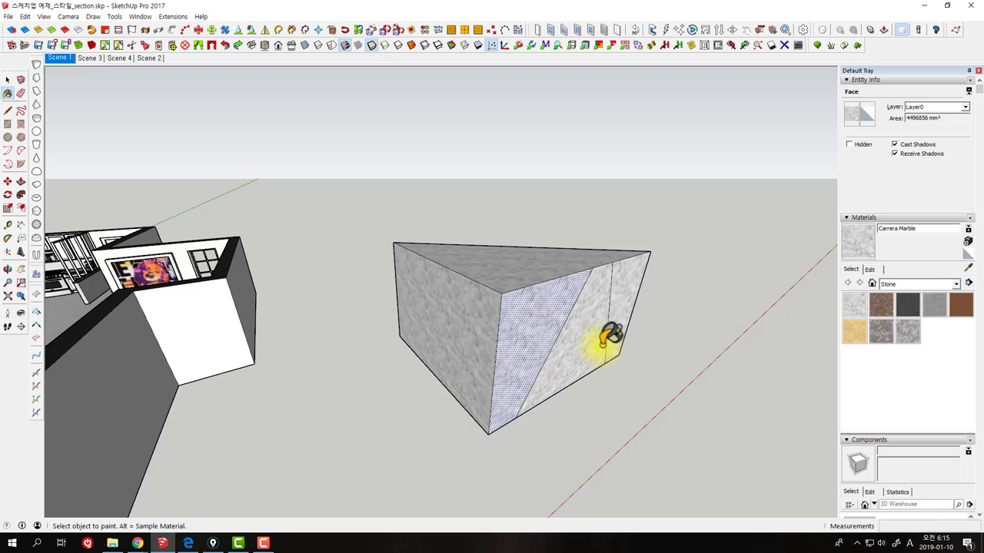
key(space)
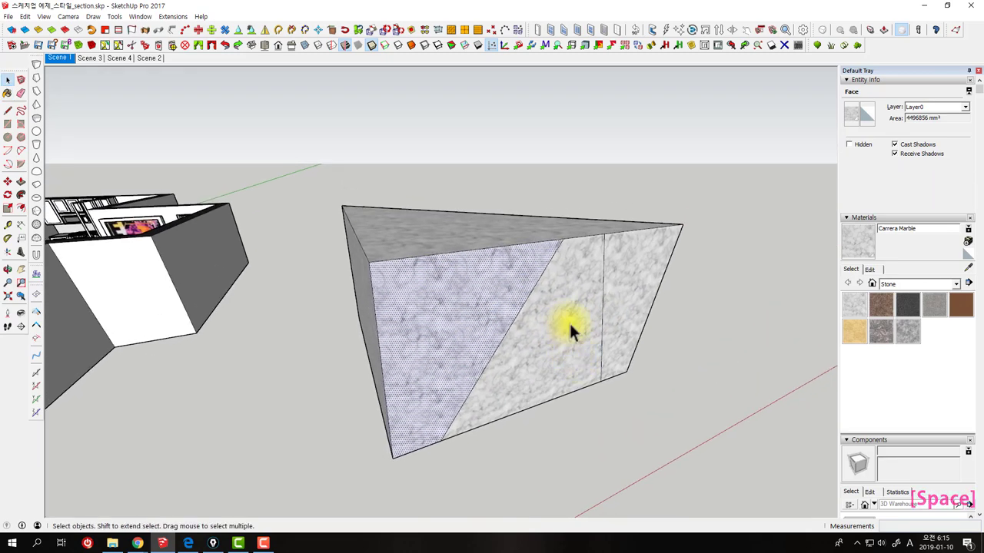
middle_click(645, 324)
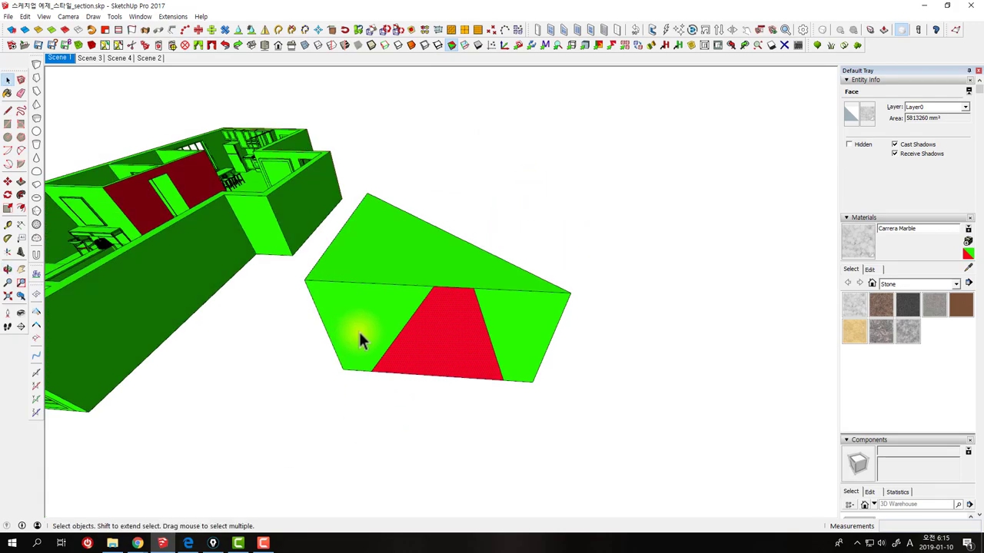
- Arrange thirteen small box groups into an L-shaped stepping path beside the apartment
middle_click(334, 241)
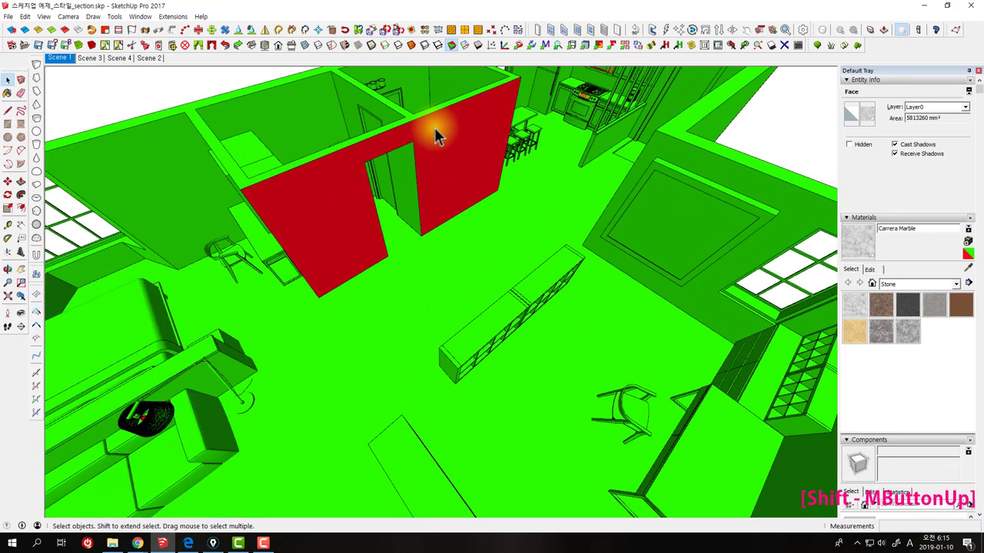
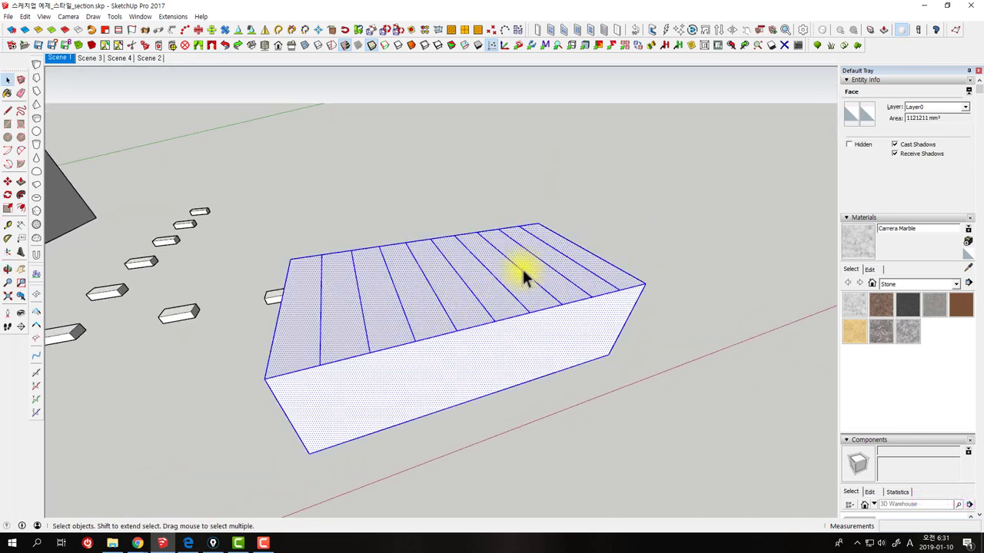
middle_click(520, 279)
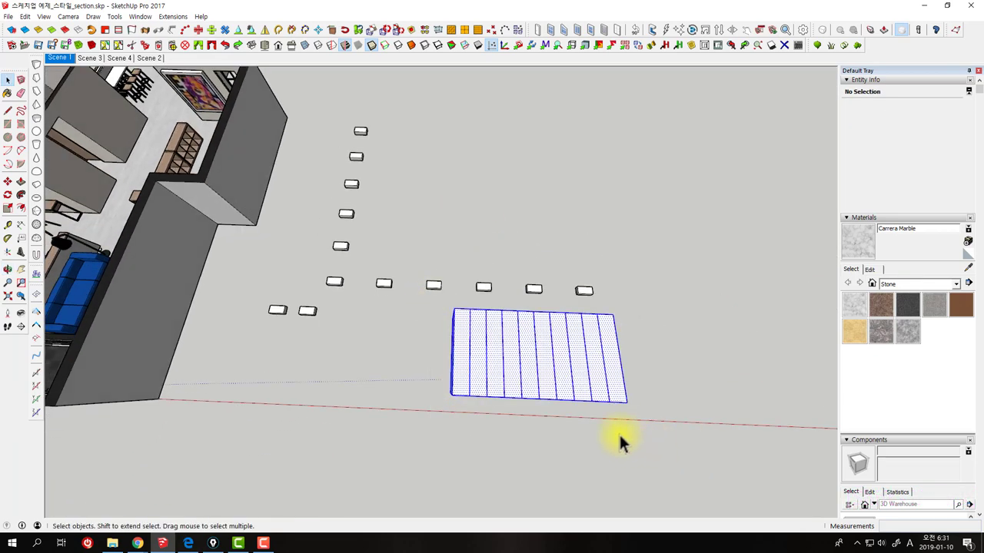
key(Delete)
middle_click(283, 198)
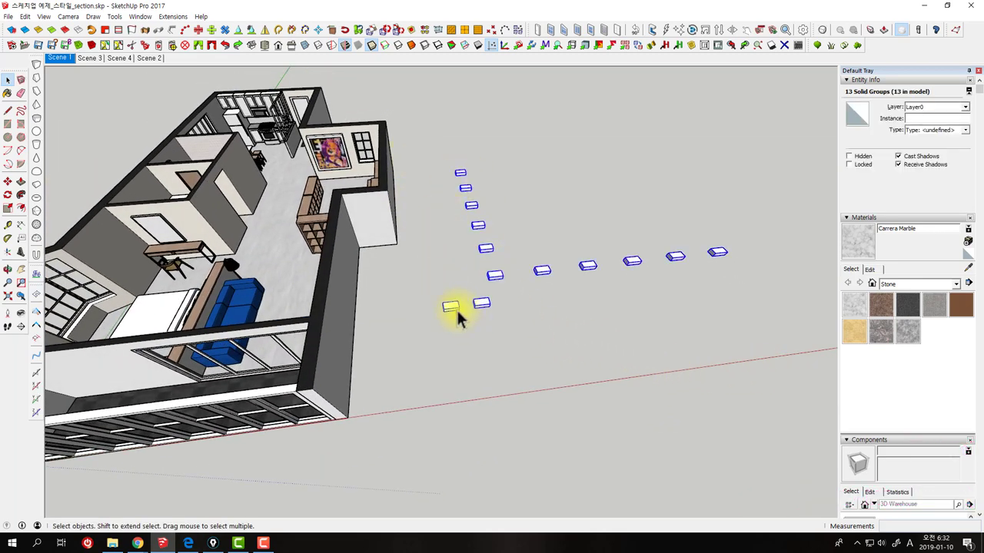
- Delete the extra boxes and scale the remaining one to about 28,284,822,008 mm³, repositioned beside the apartment
click(461, 316)
key(Delete)
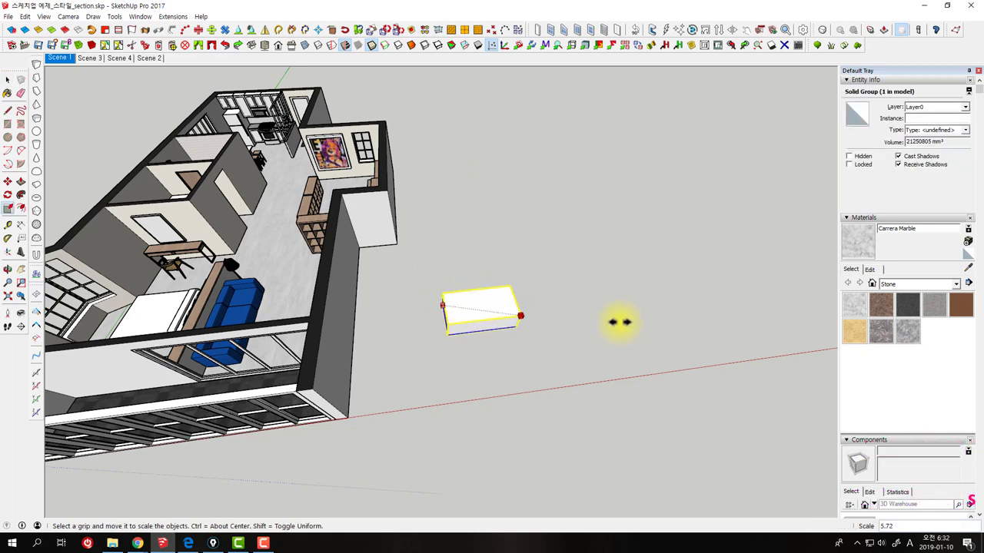
key(space)
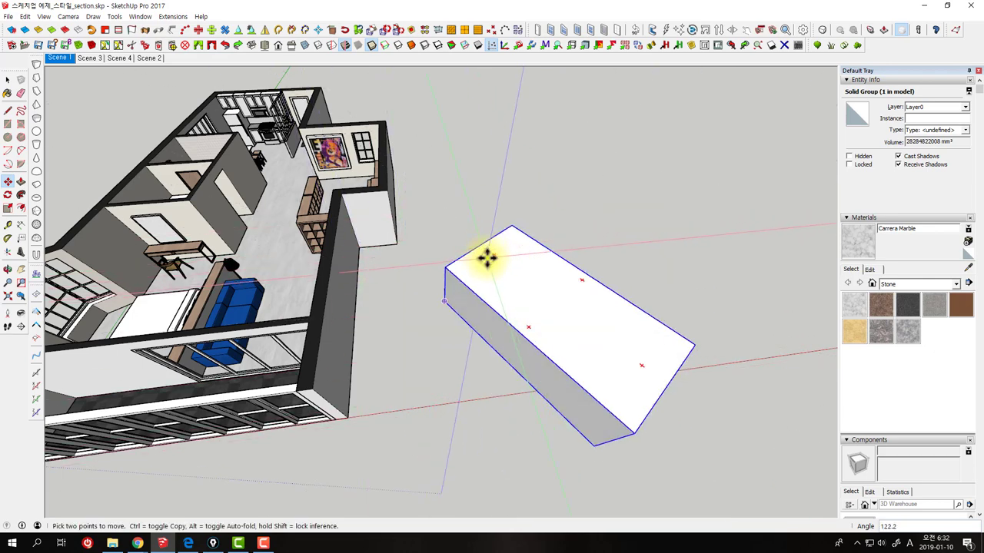
key(ctrl+z)
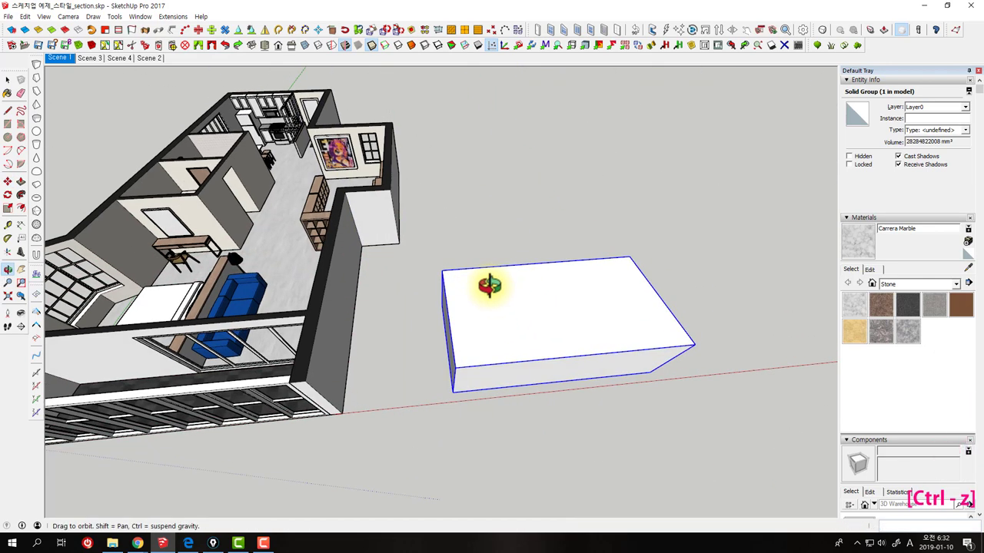
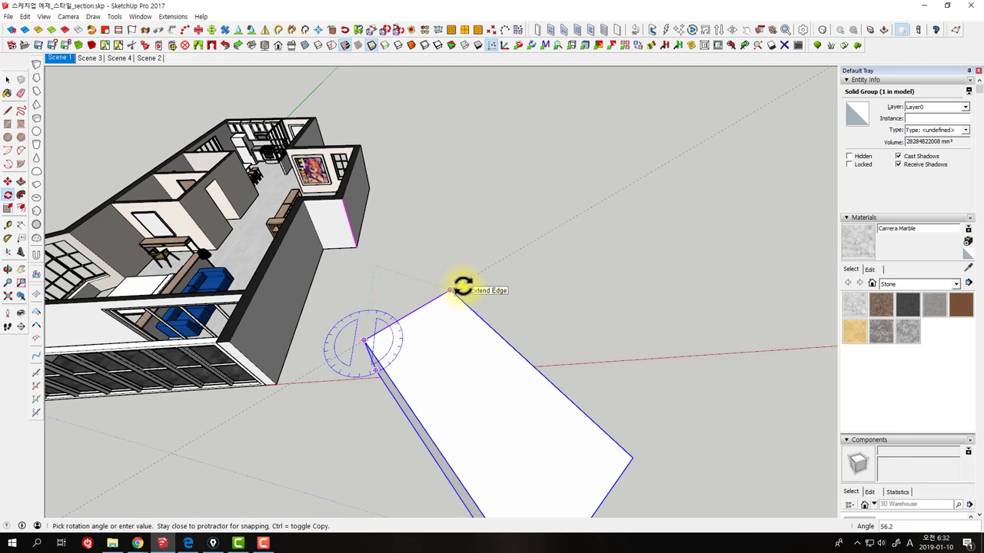
- Rotate the large block about a corner to a new angle on the ground
key(Return)
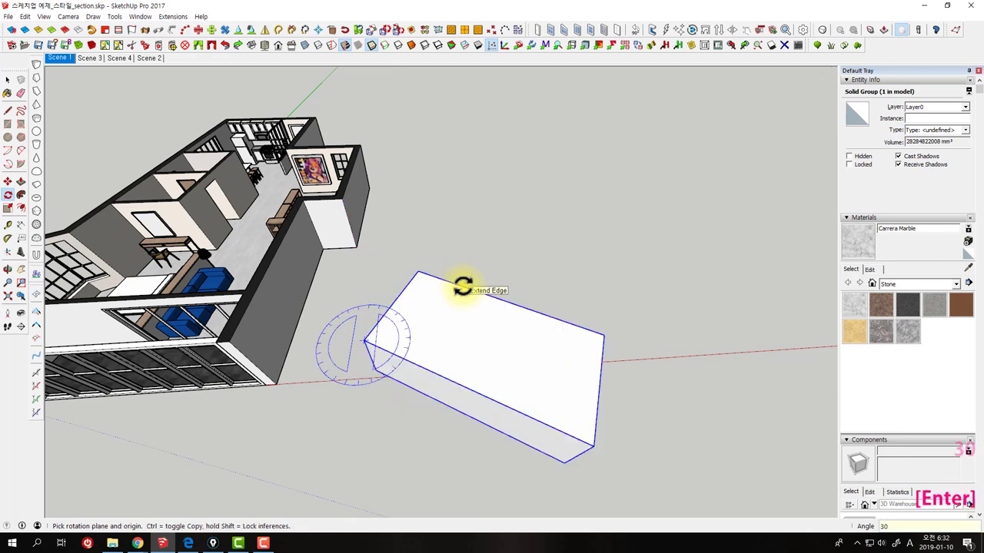
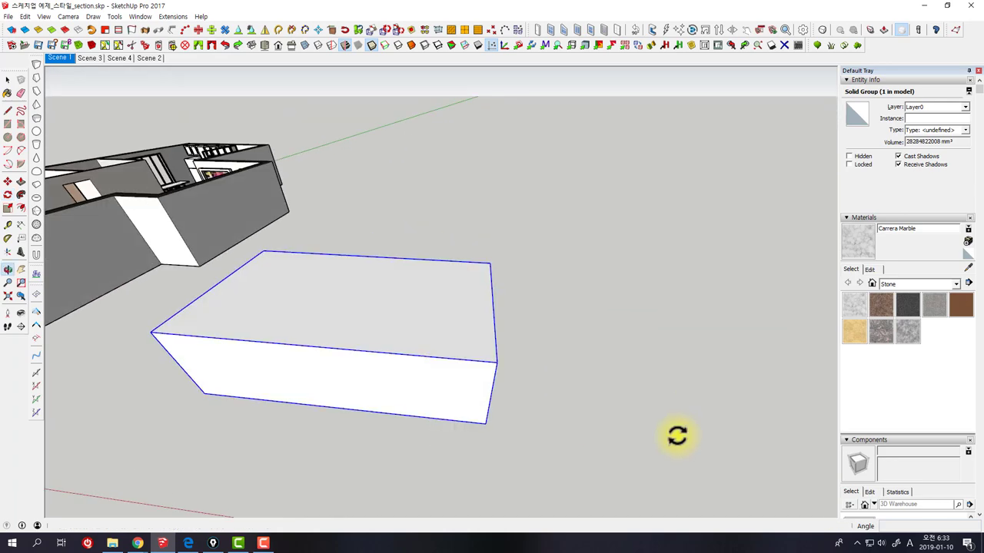
- Draw a corner-to-corner diagonal on the block's top face and undo a trial tilt
key(space)
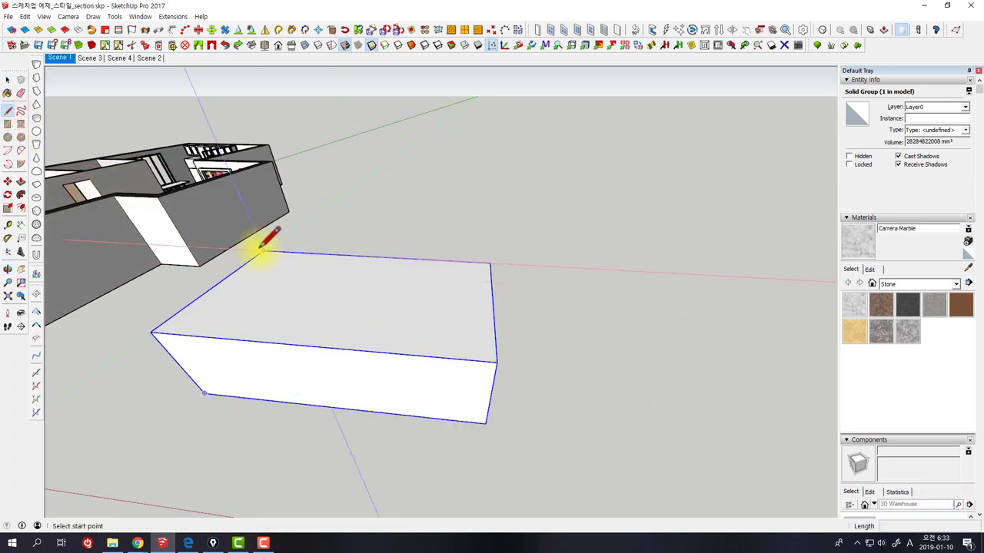
key(Escape)
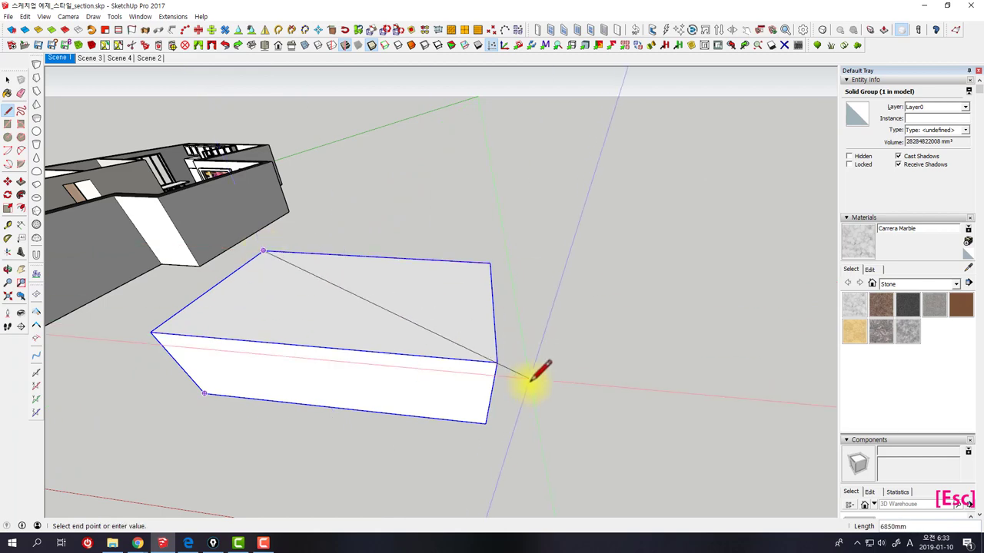
key(space)
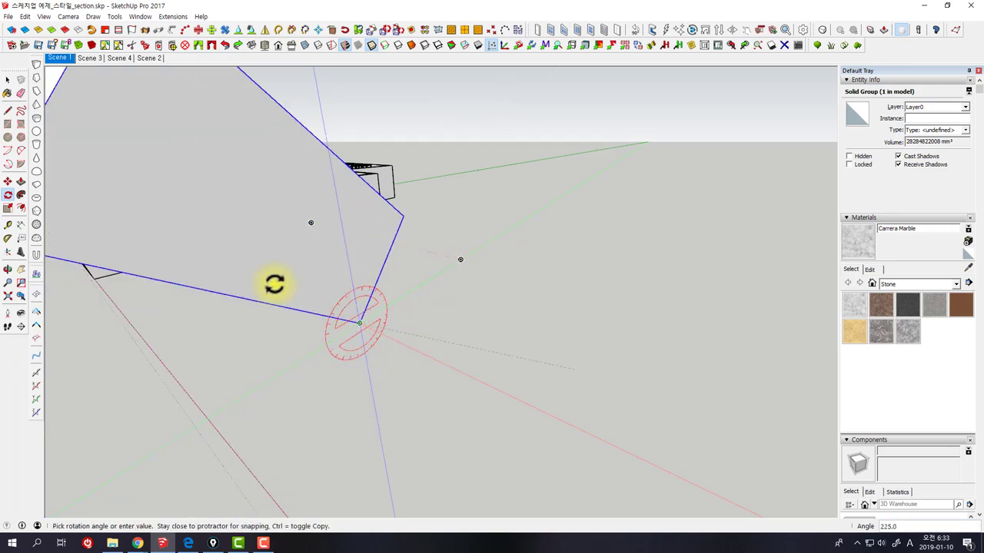
key(Escape)
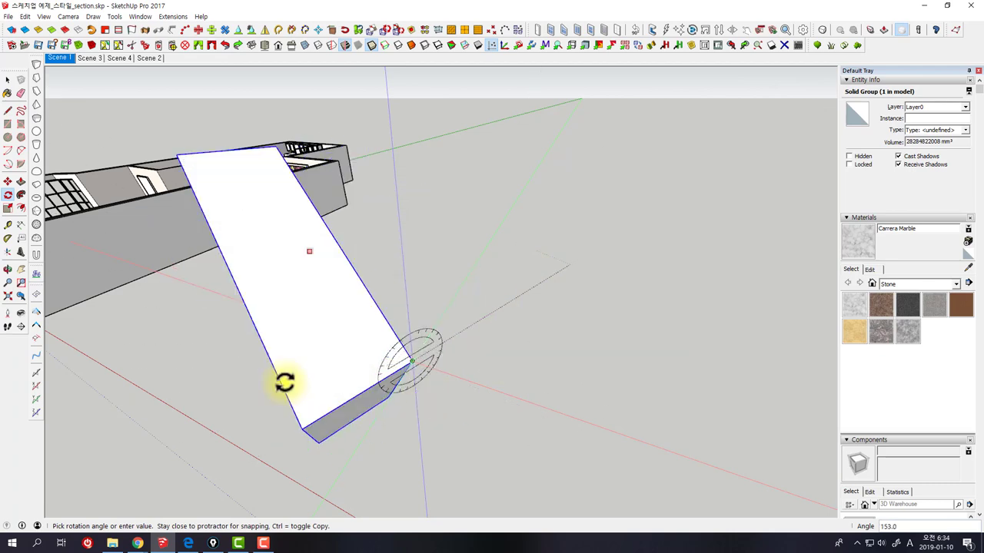
key(space)
key(Escape)
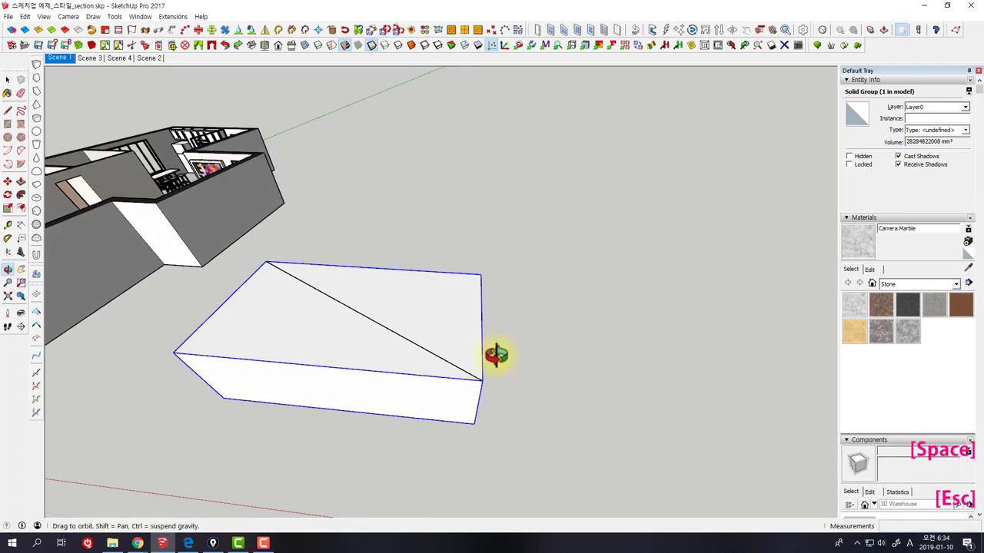
- Rotate-copy the block into three angled copies and draw a 12-sided circle on the ground
middle_click(584, 442)
key(q)
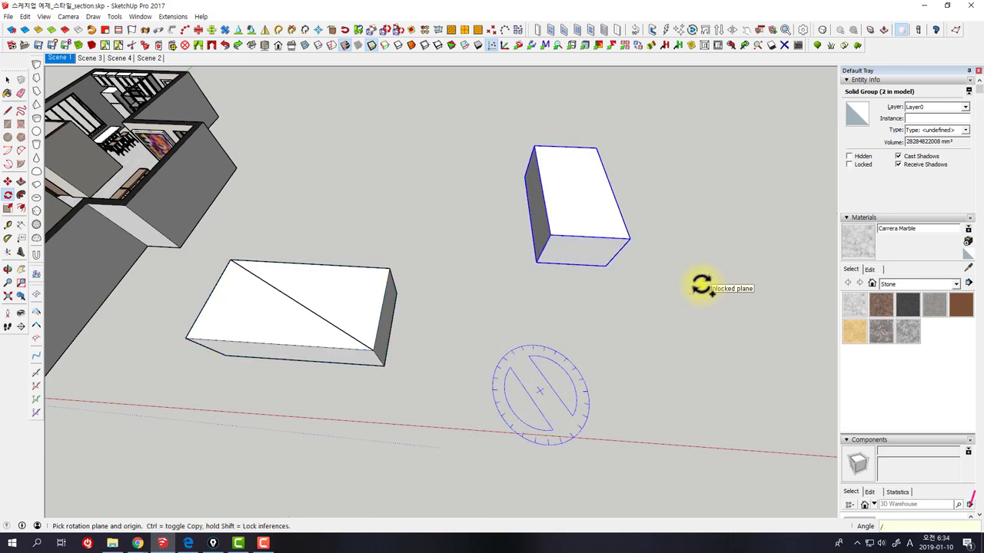
key(Return)
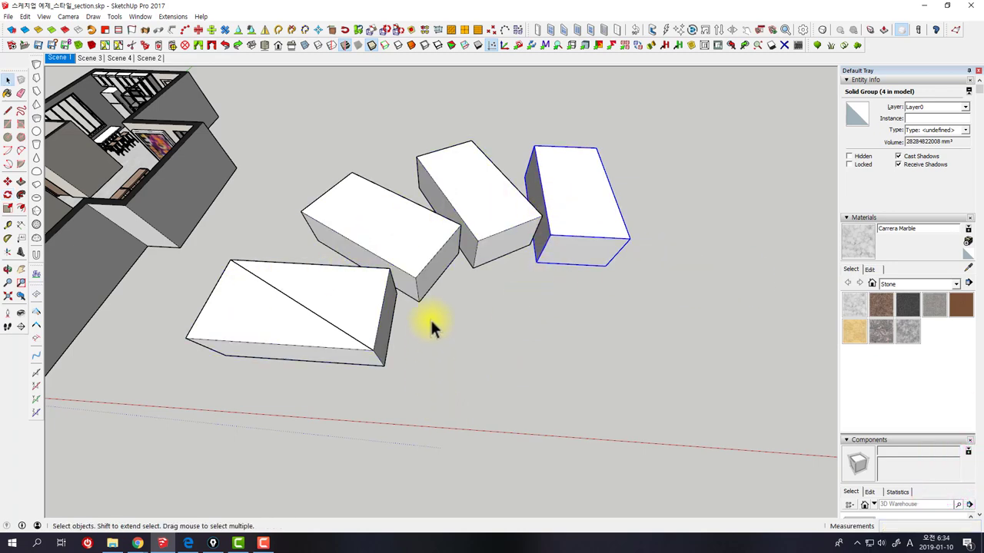
middle_click(638, 301)
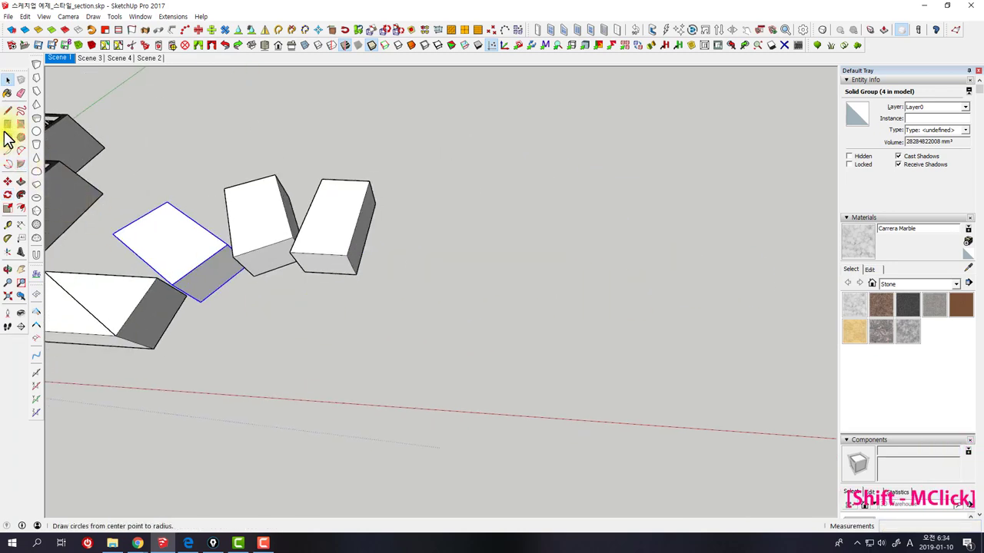
key(space)
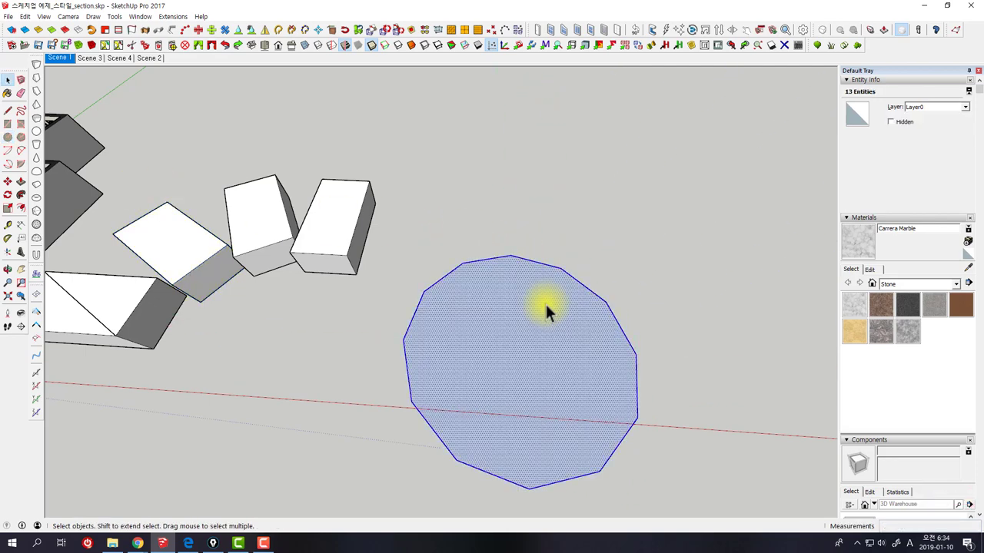